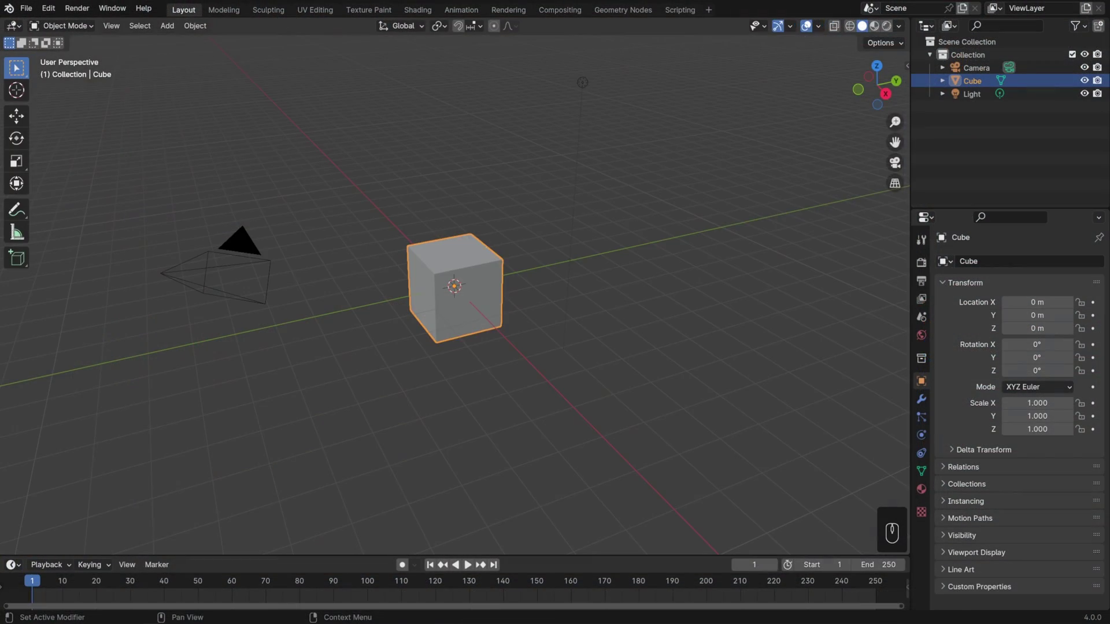
- Orbit the viewport around the default cube to look over the scene
left_click_drag(518, 331, 530, 326)
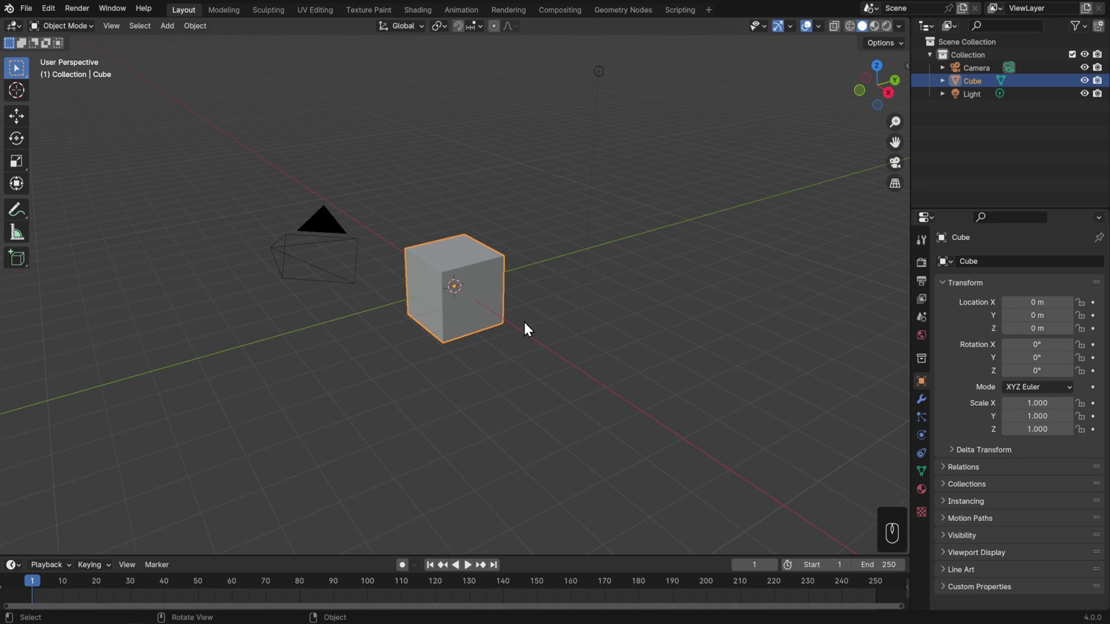
left_click_drag(91, 19, 92, 31)
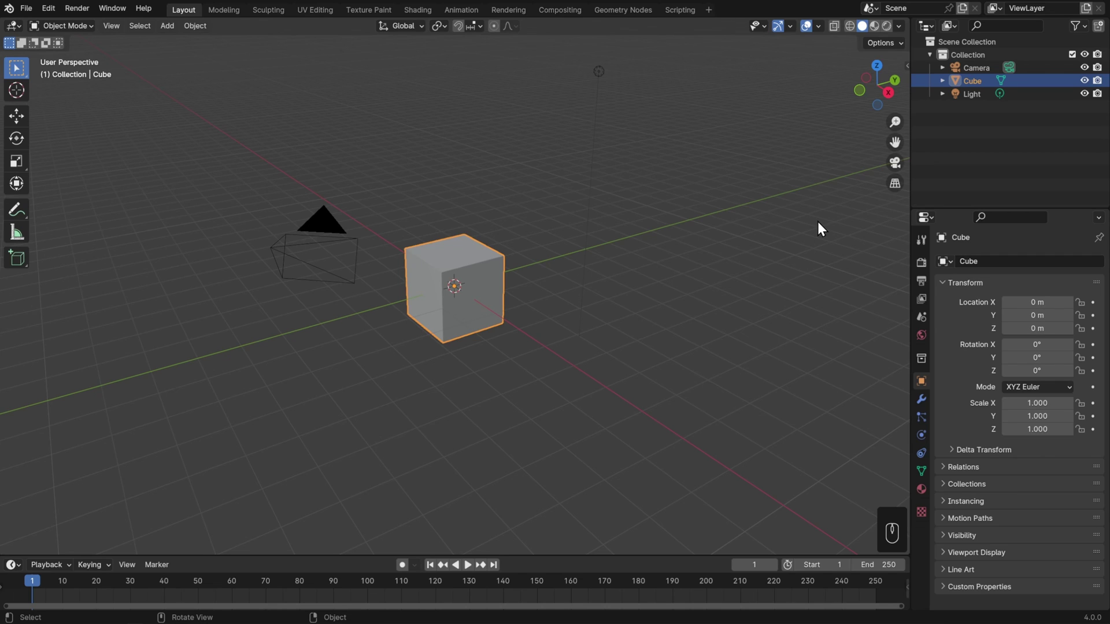
- Select the Camera and switch the viewport to look through it at the cube
left_click(339, 228)
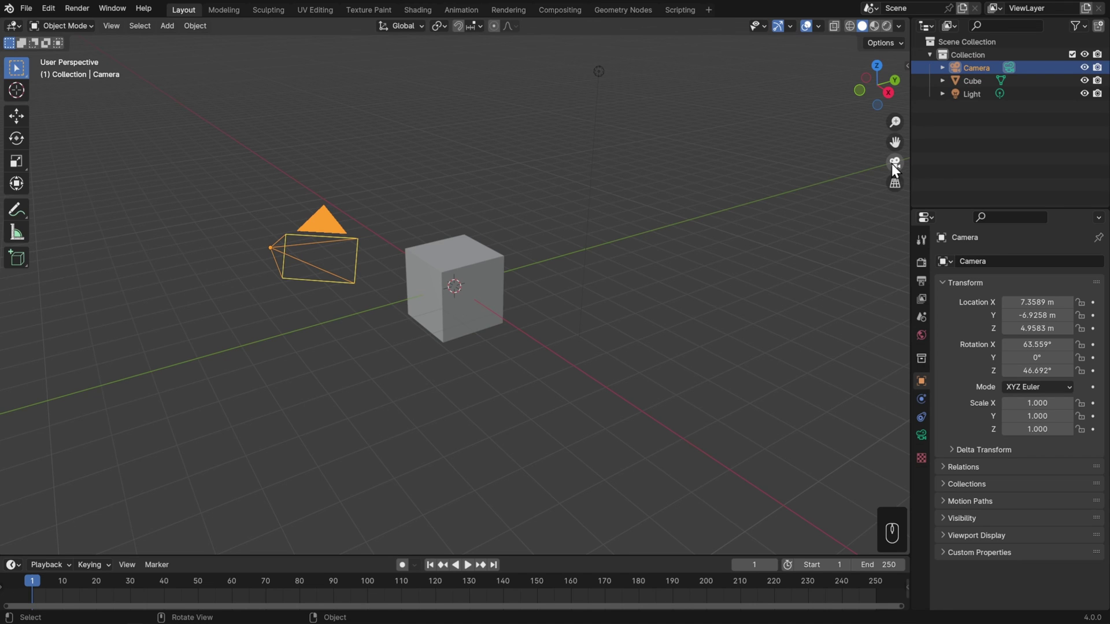
left_click(894, 167)
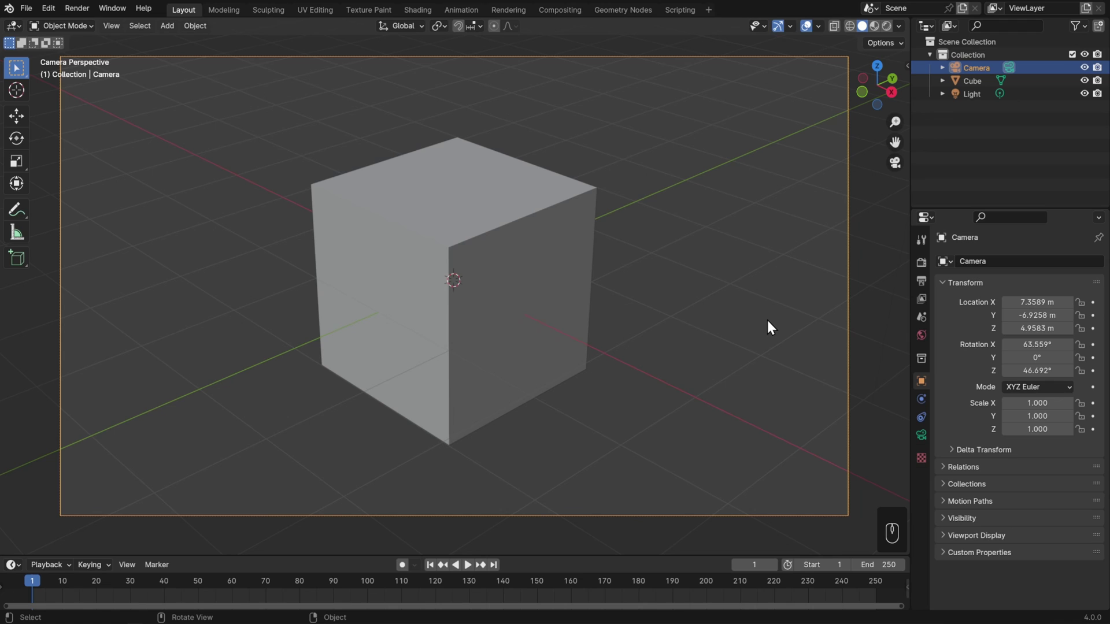
left_click(770, 326)
left_click(855, 250)
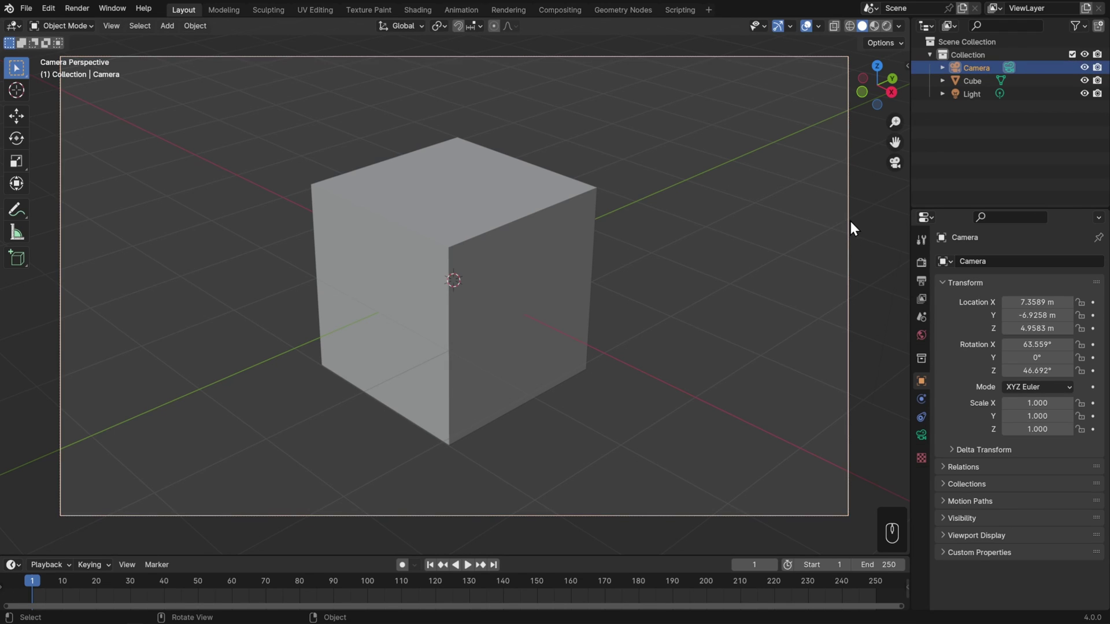
left_click(989, 70)
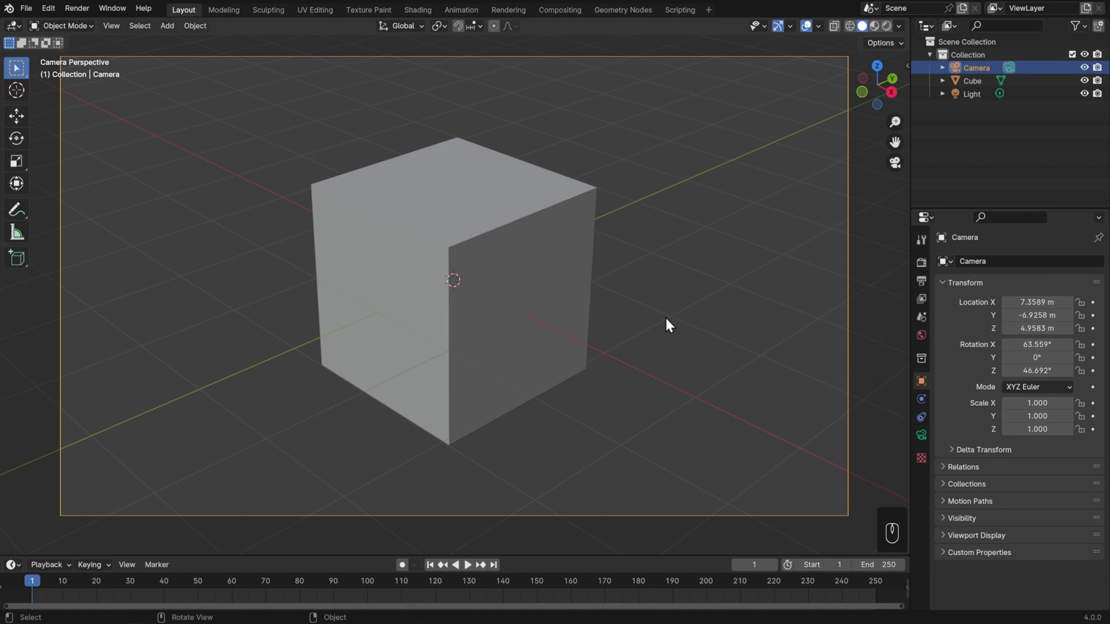
- Nudge the camera, cancel a Z-constrained rotation, and switch transform orientation to Local
key("g")
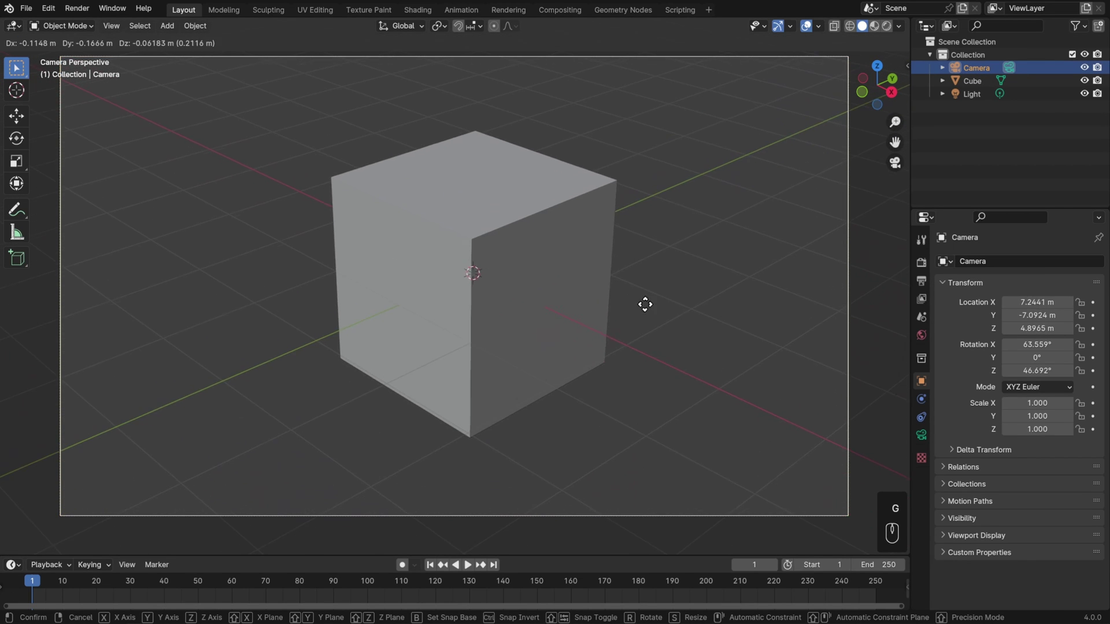
left_click(662, 304)
key("r")
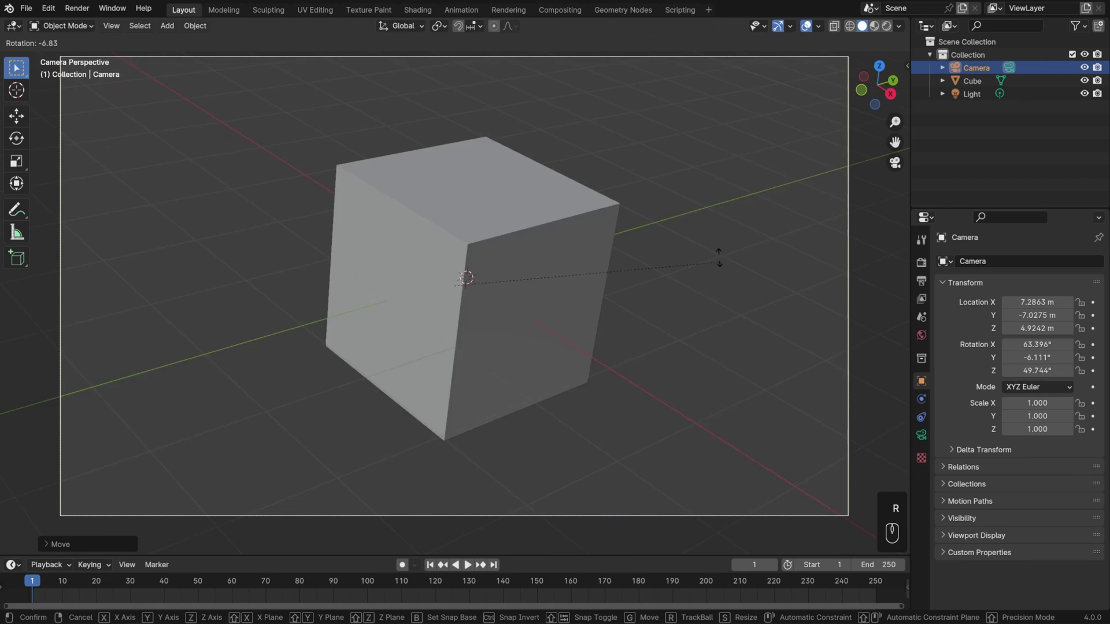
key("z")
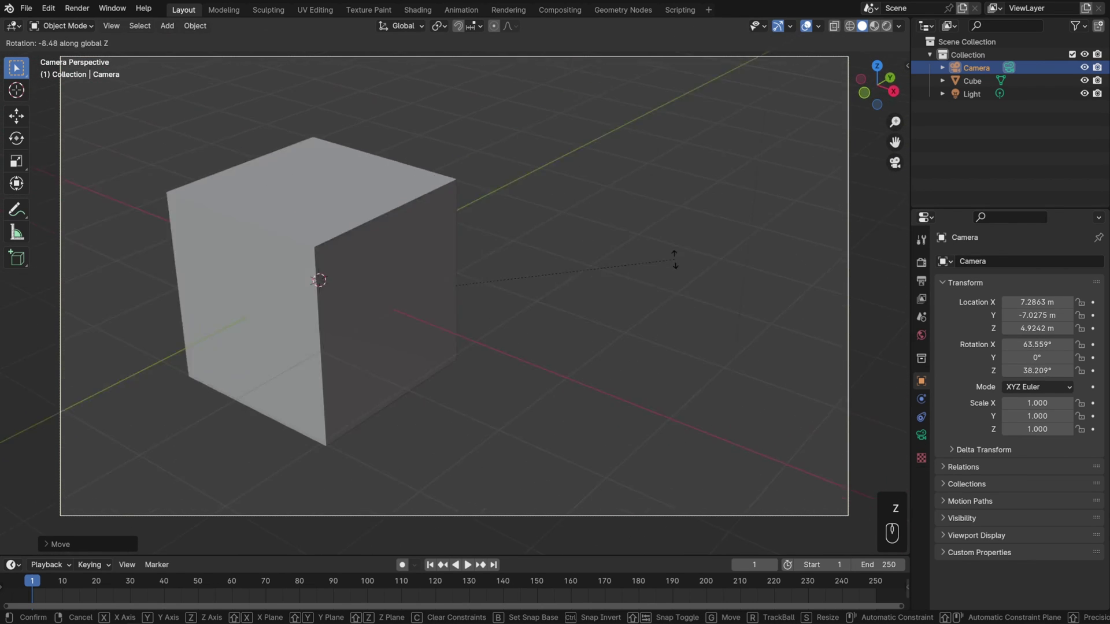
key("Escape")
left_click_drag(413, 25, 574, 166)
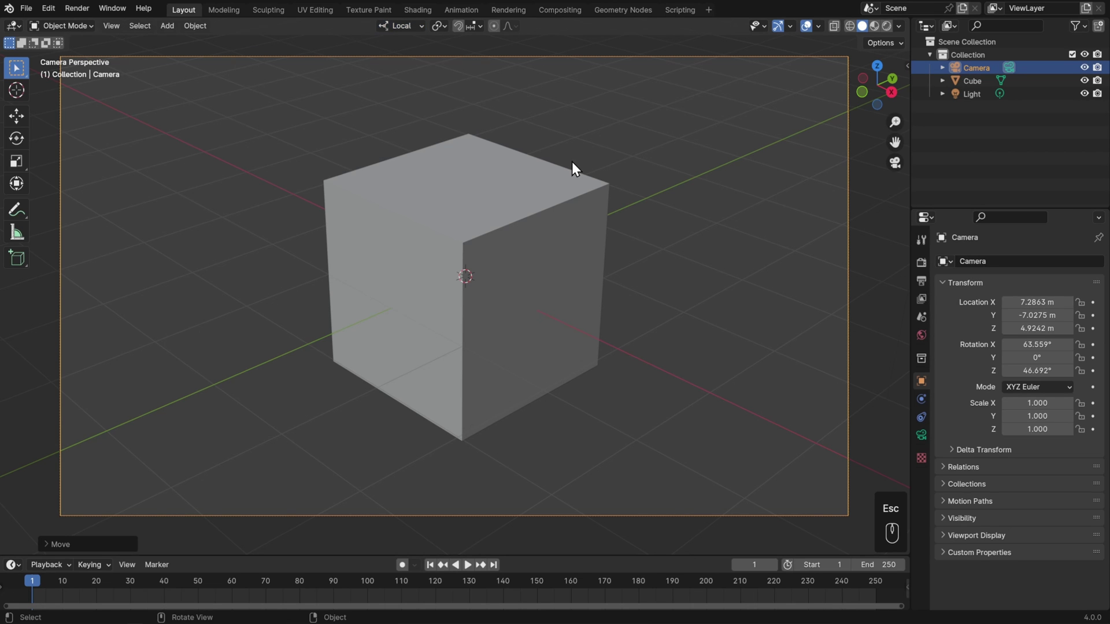
- Dolly the camera back along its local Z axis, then leave camera view with Numpad 0
key("r")
key("x")
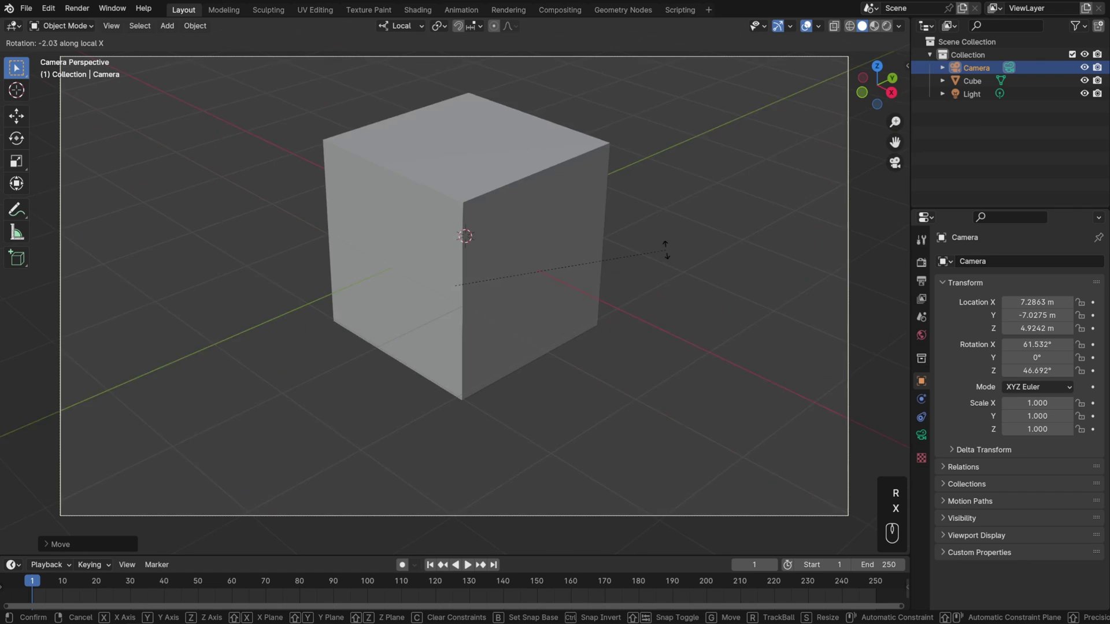
key("y")
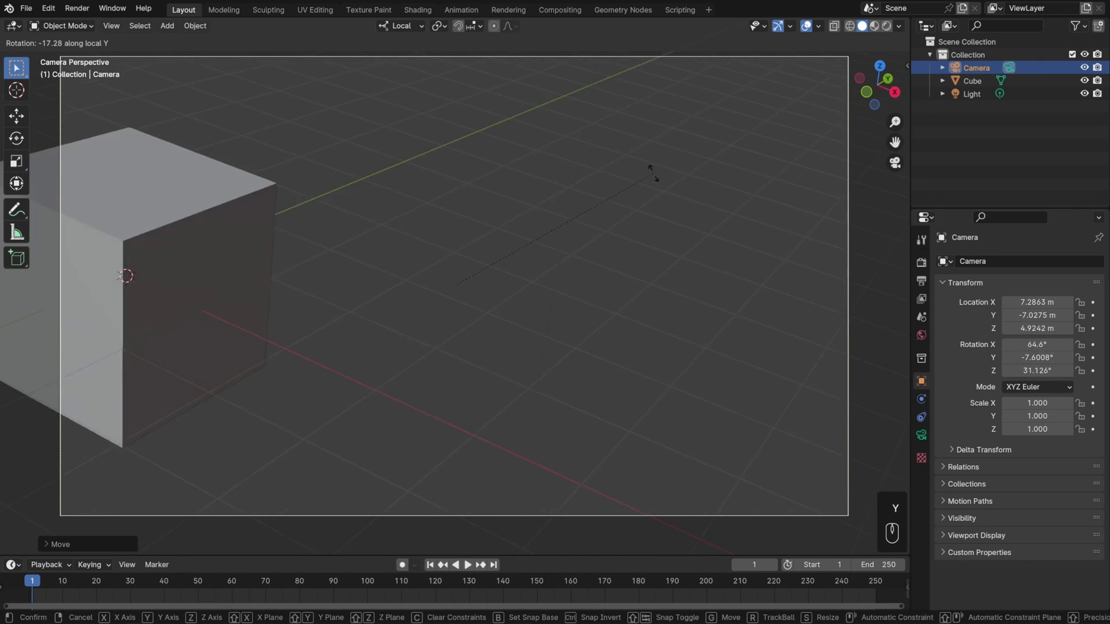
key("Escape")
key("g")
key("z")
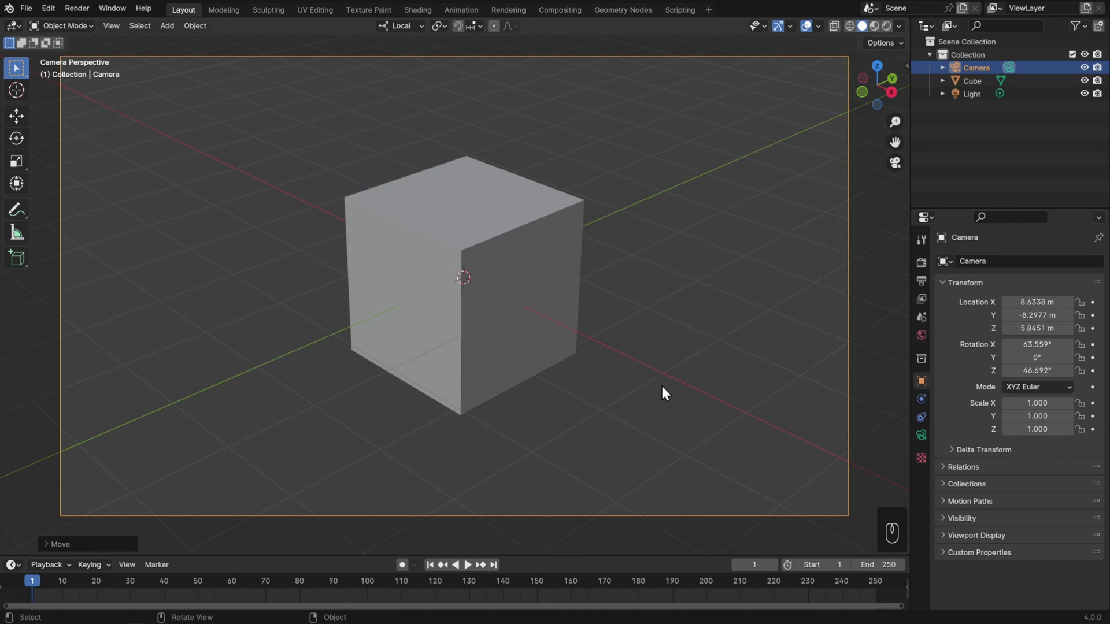
key("KP_0")
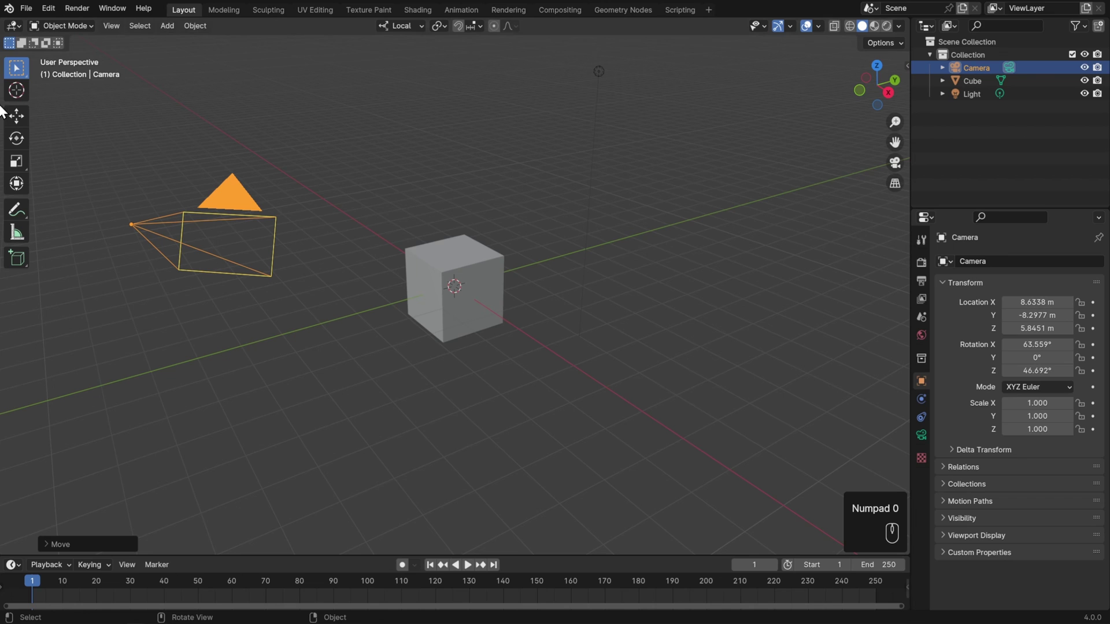
- Orbit and zoom around the scene, then return to the camera's view with Numpad 0
left_click_drag(358, 190, 433, 200)
left_click_drag(508, 225, 455, 212)
left_click_drag(354, 205, 431, 227)
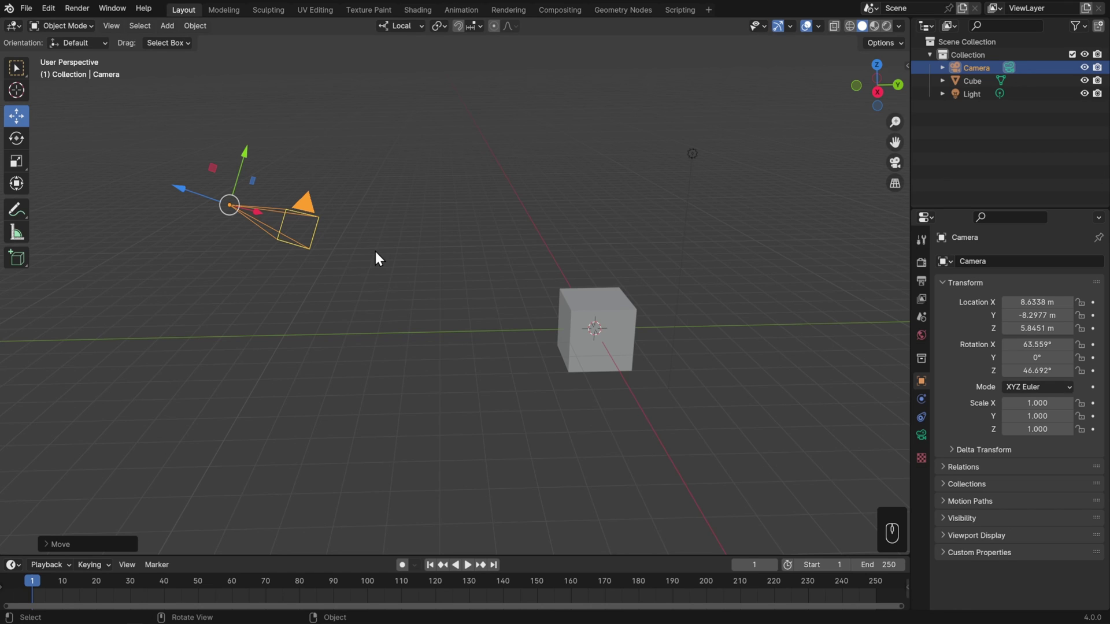
key("KP_0")
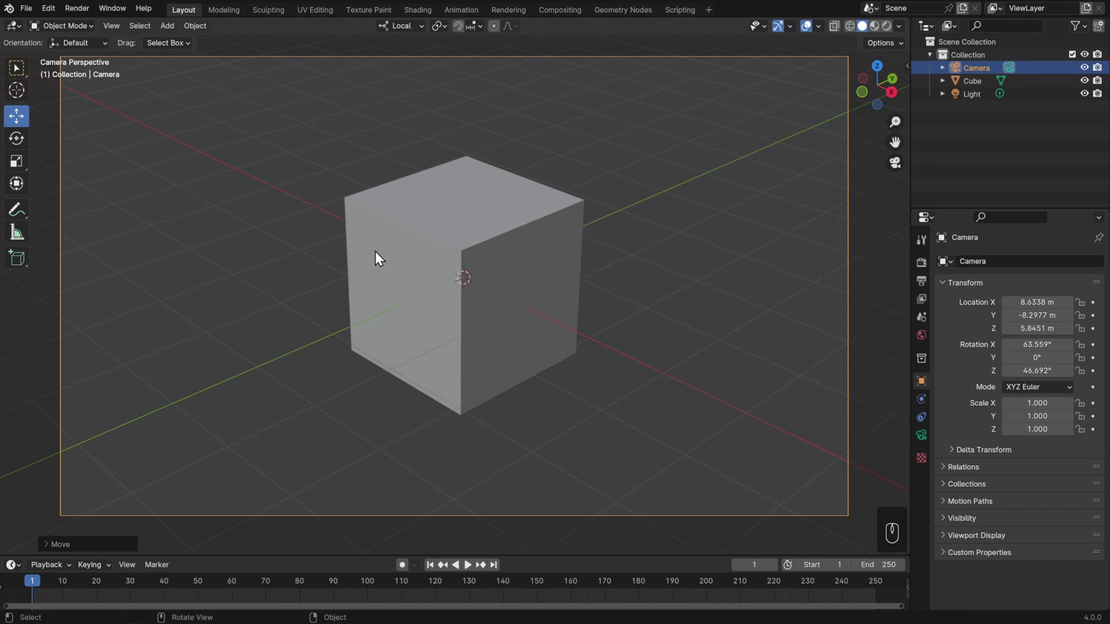
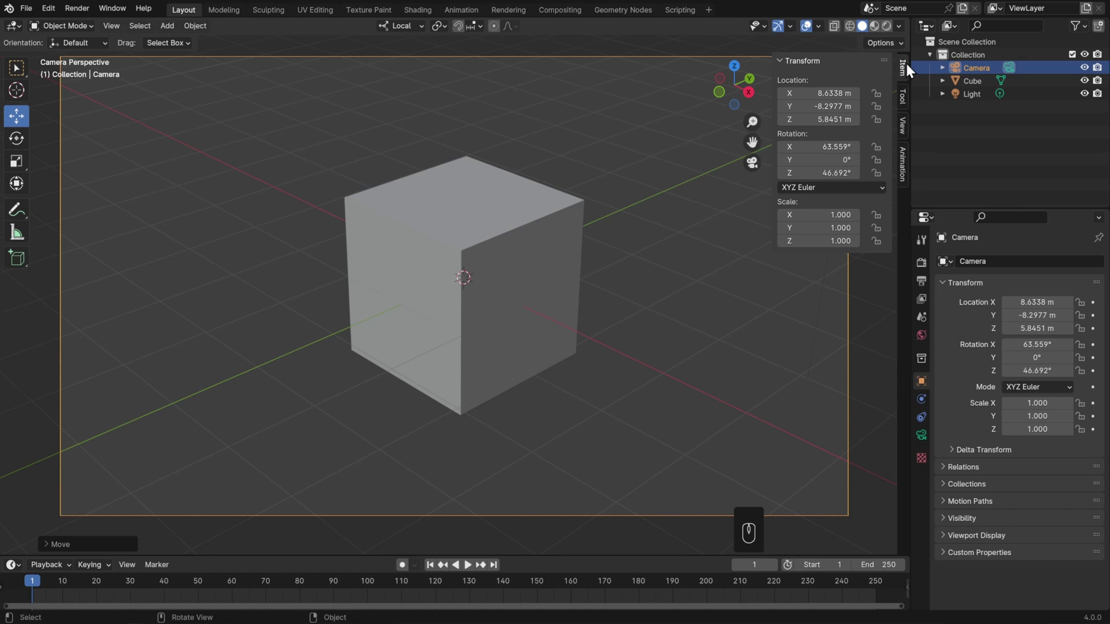
- Enable Lock Camera to View, swing the shot around the cube, then unlock the camera
left_click(903, 131)
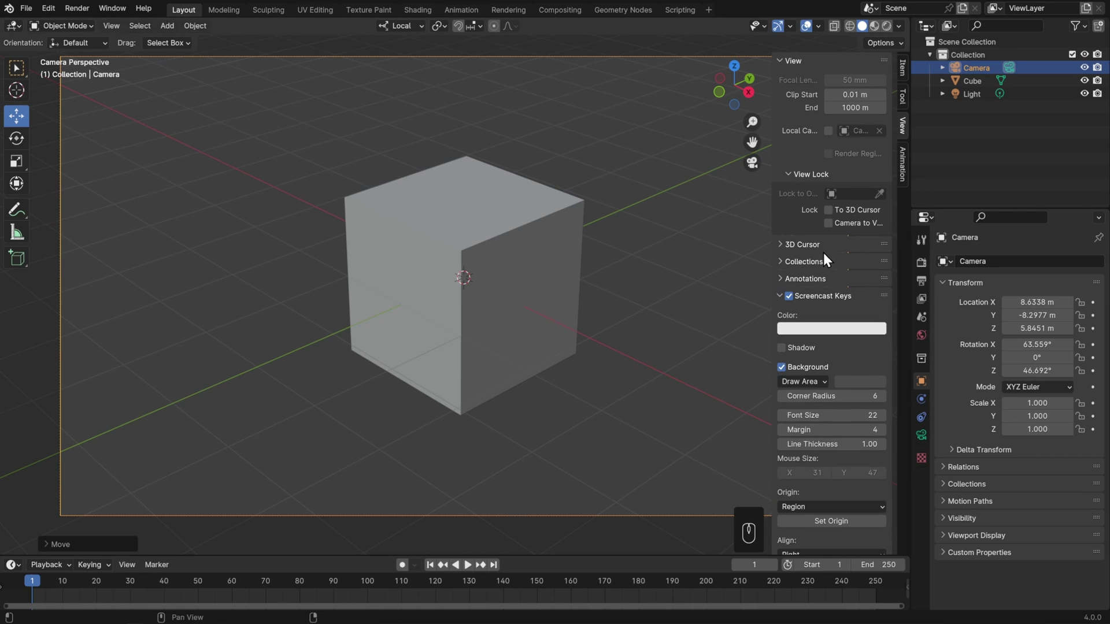
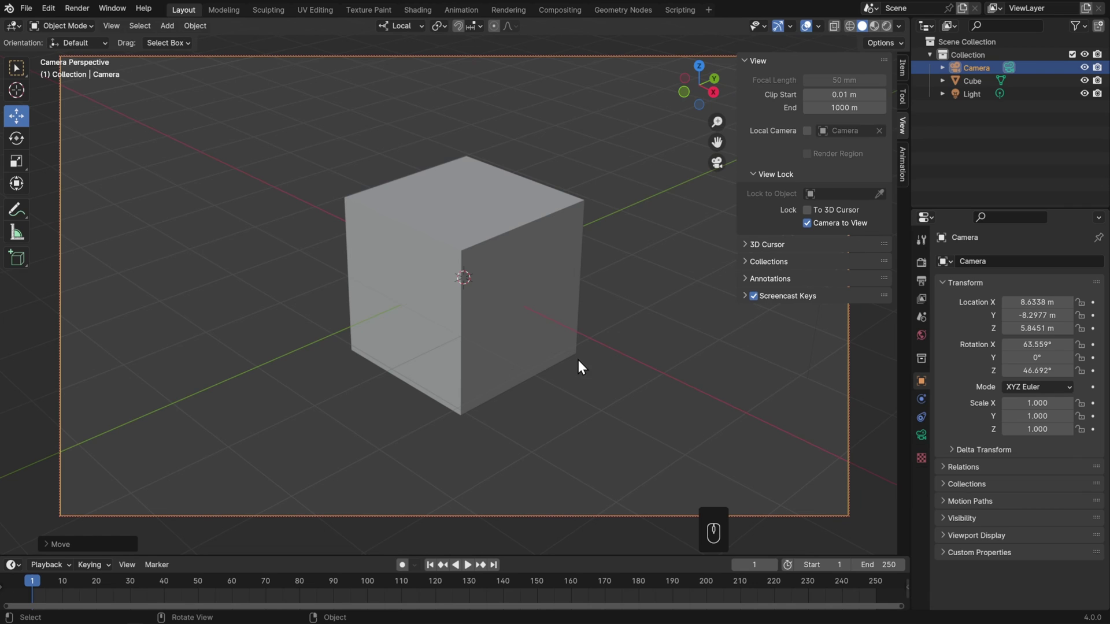
middle_click(583, 369)
middle_click(459, 356)
left_click_drag(594, 364, 574, 360)
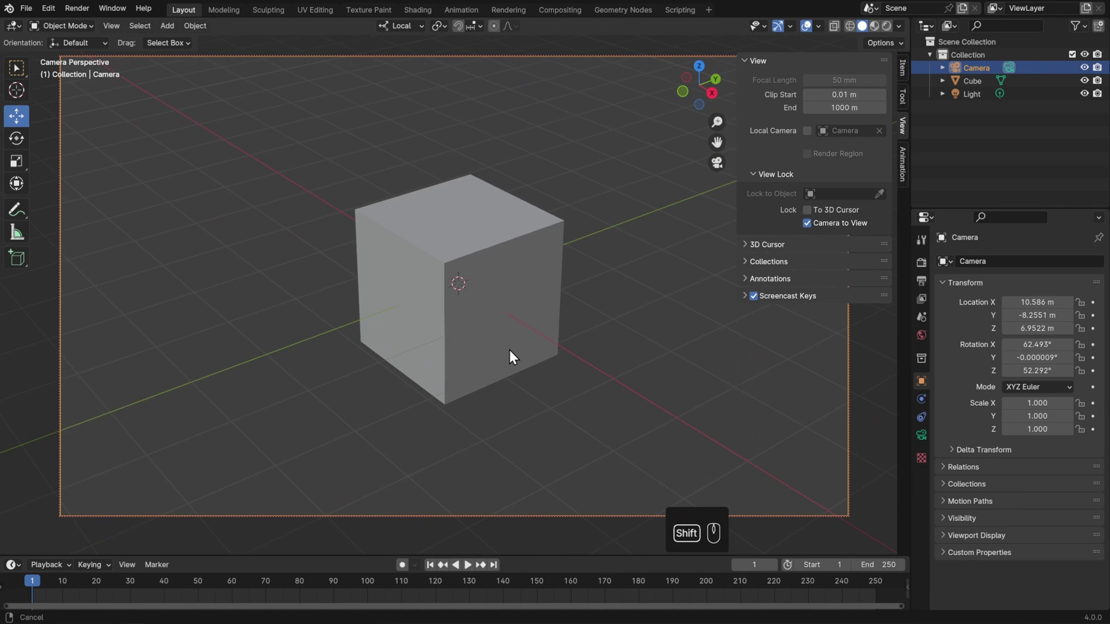
left_click(816, 232)
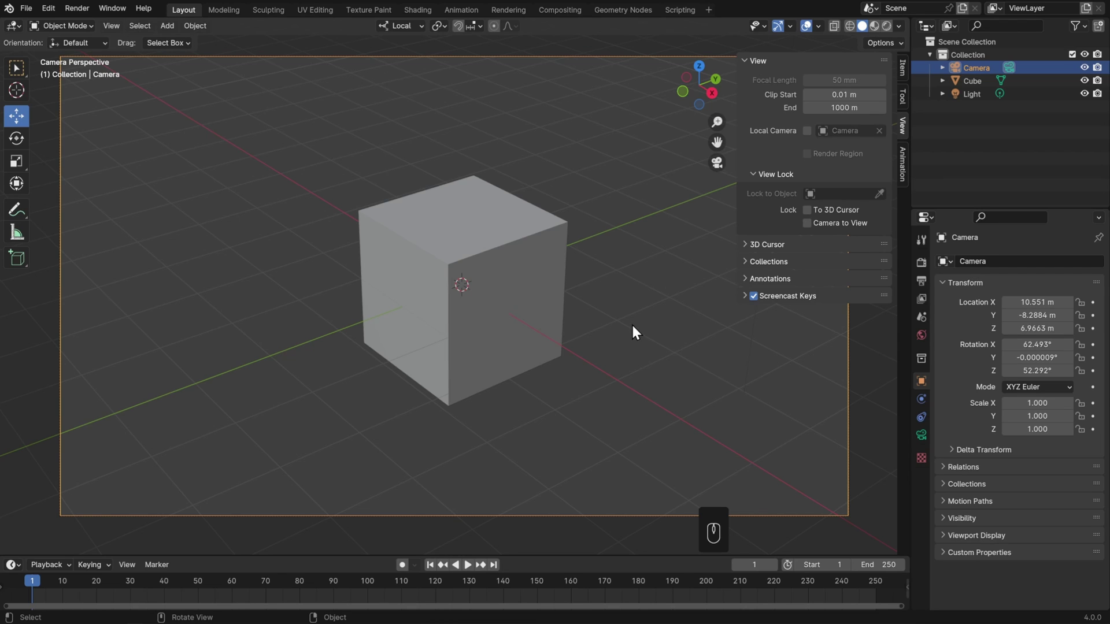
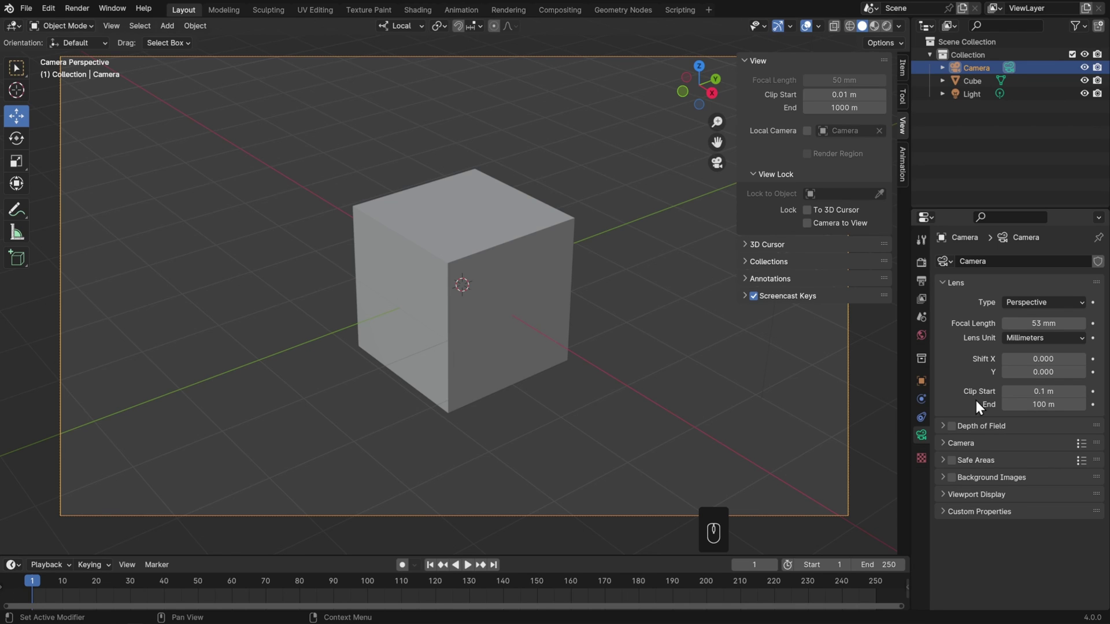
- Pull the camera far back along its view axis to test the 0.01 m–150 m clipping range
key("g")
key("z")
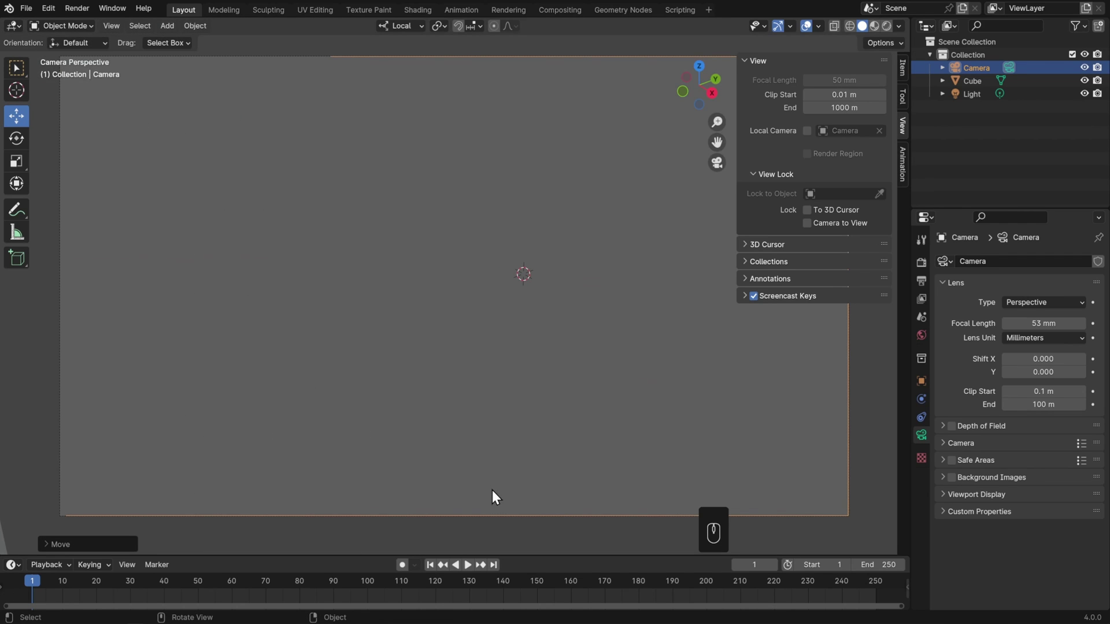
key("g")
left_click(500, 486)
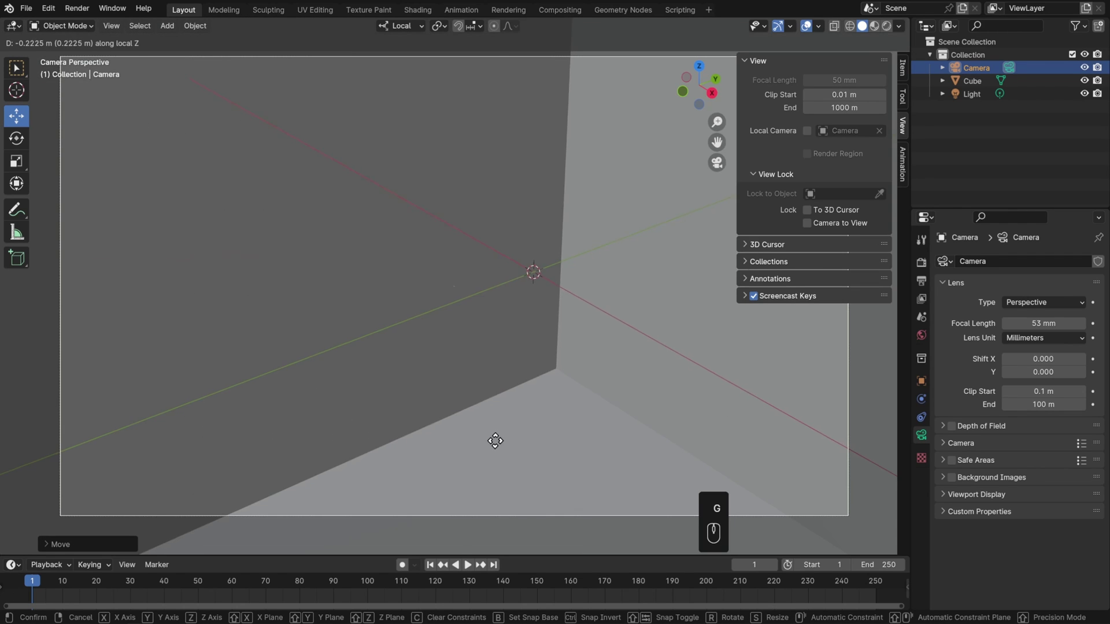
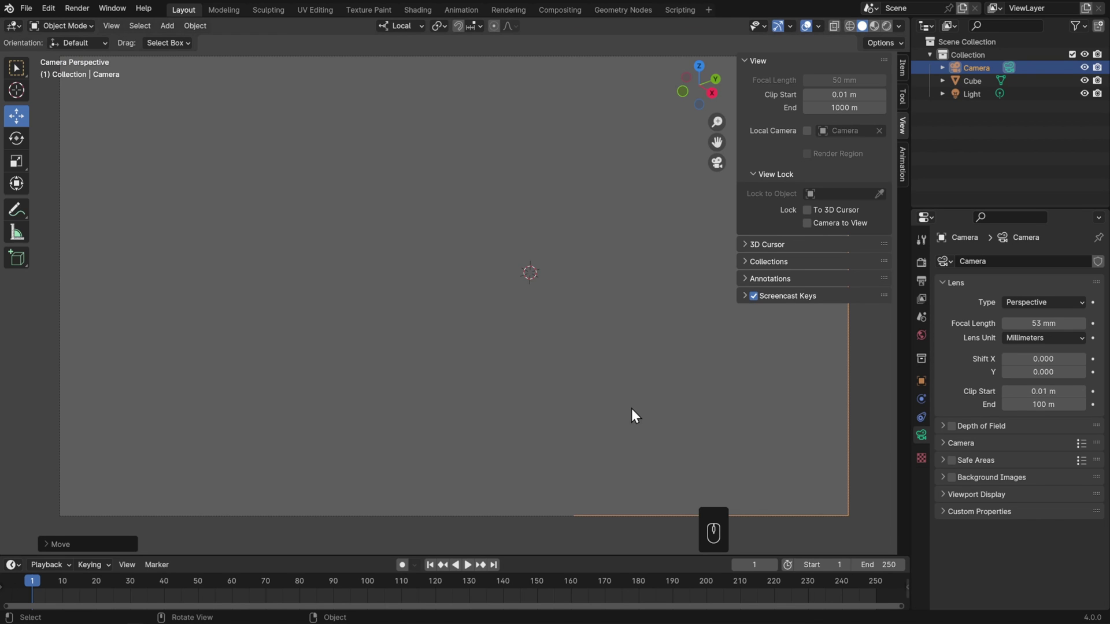
key("g")
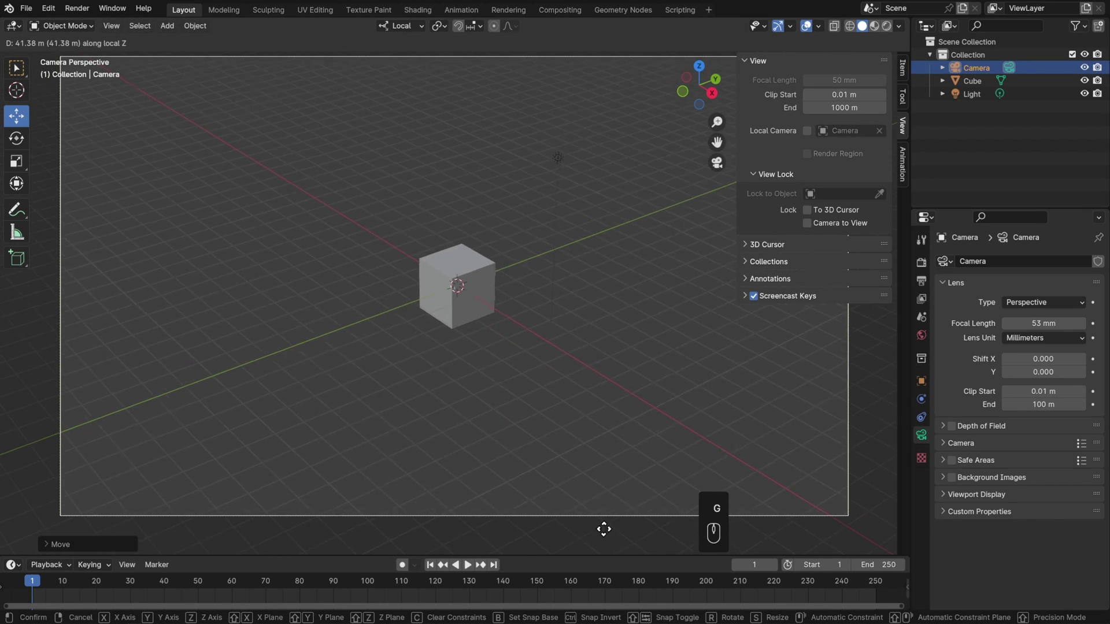
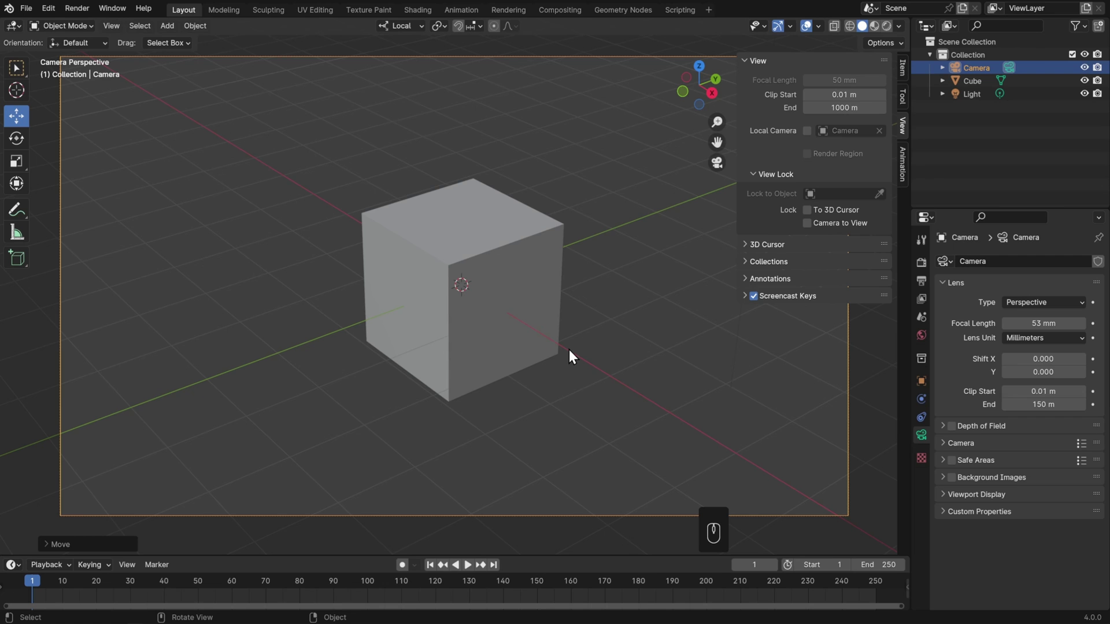
- Leave camera view, select the cube and duplicate it in place as Cube.001
left_click_drag(556, 302, 604, 316)
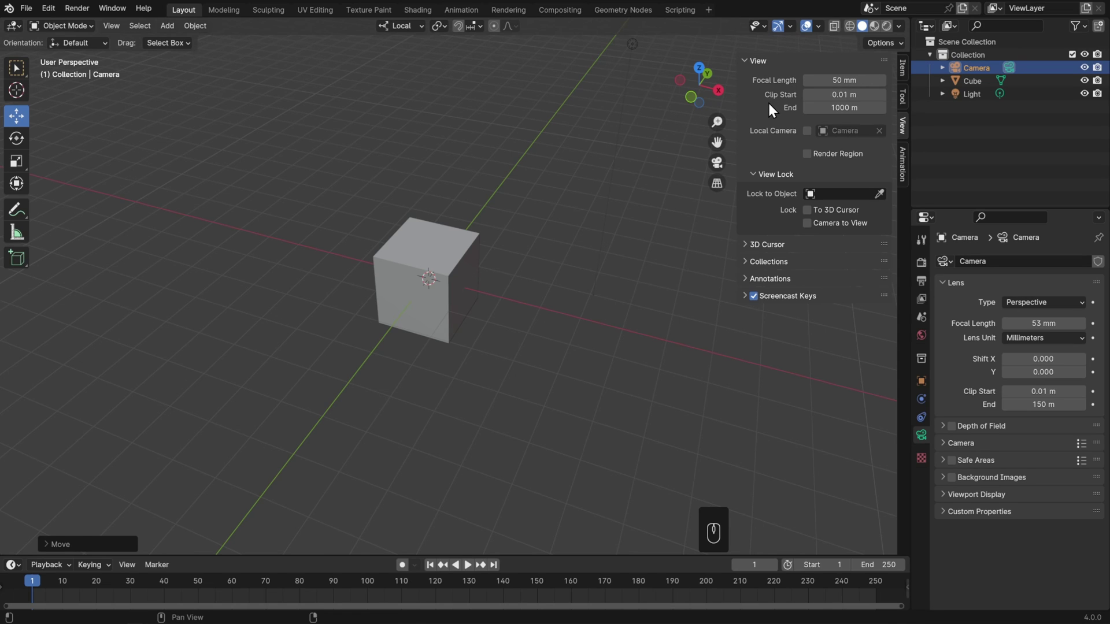
key("shift+a")
left_click(447, 284)
key("shift+d")
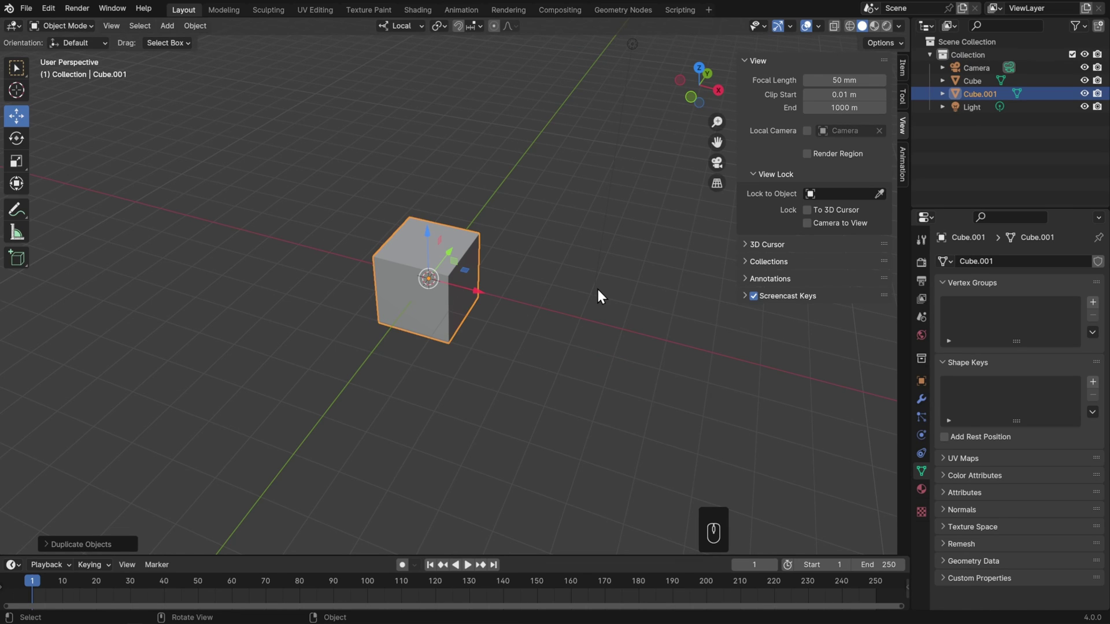
left_click_drag(907, 31, 696, 320)
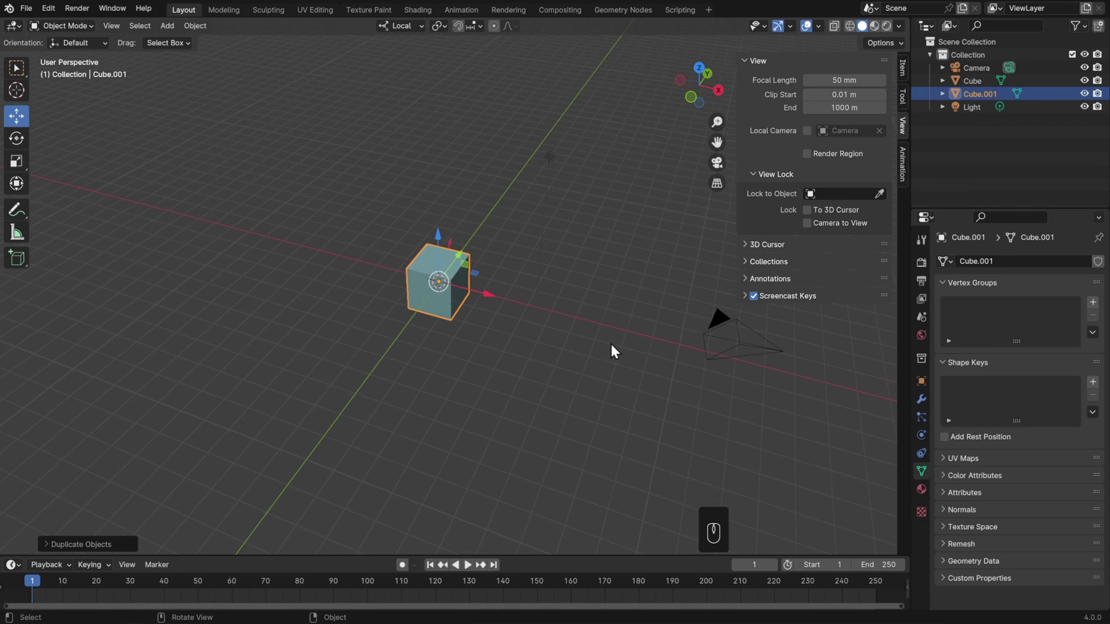
- Zoom in on Cube.001 and scale it up very slightly so its faces overlap the original
middle_click(618, 333)
left_click_drag(606, 330, 600, 366)
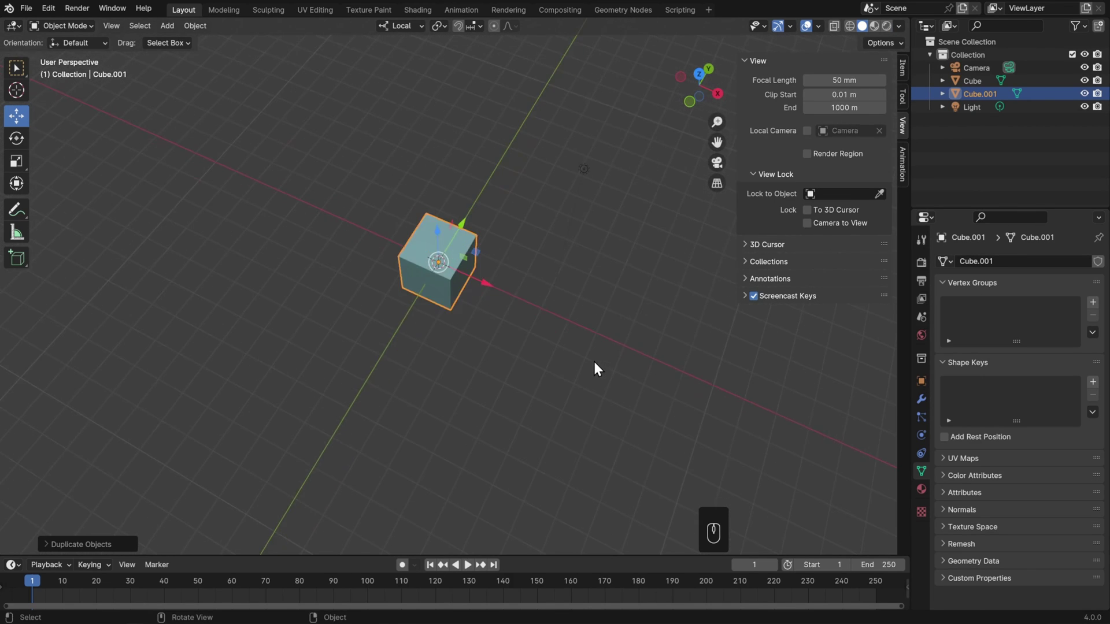
left_click_drag(597, 352, 605, 310)
left_click_drag(588, 321, 622, 335)
left_click_drag(598, 360, 614, 344)
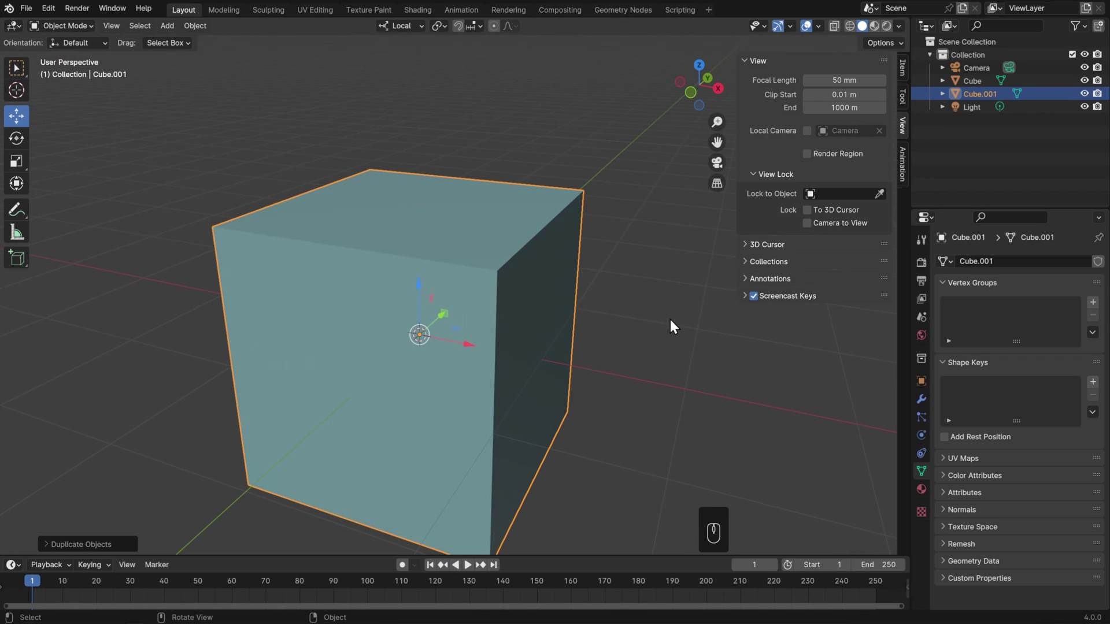
key("s")
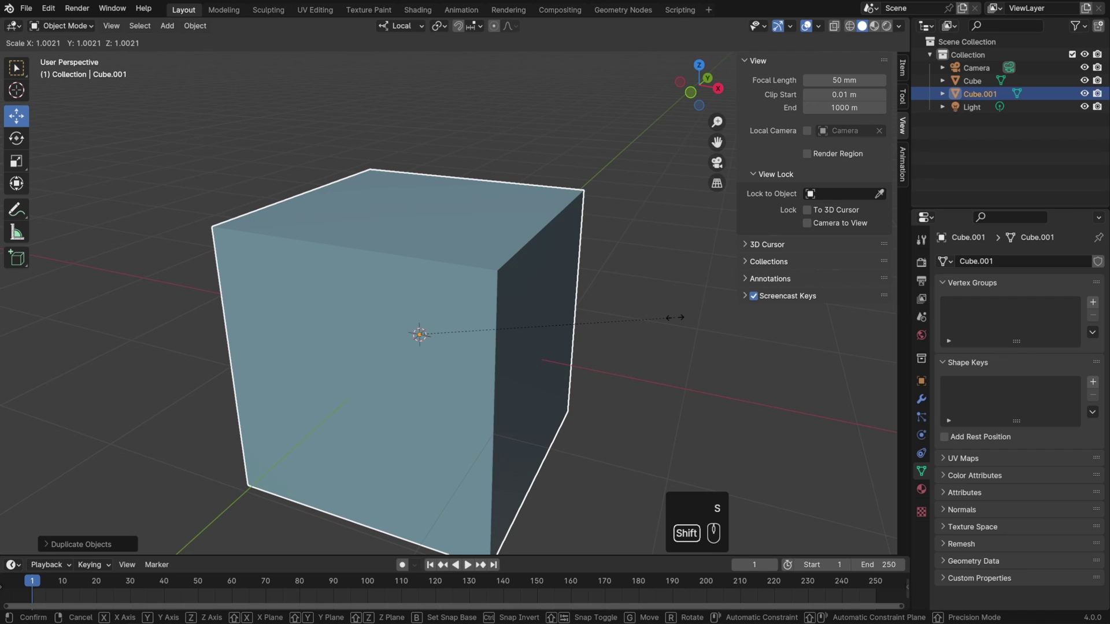
middle_click(690, 321)
left_click_drag(667, 329, 659, 361)
left_click_drag(599, 310, 606, 333)
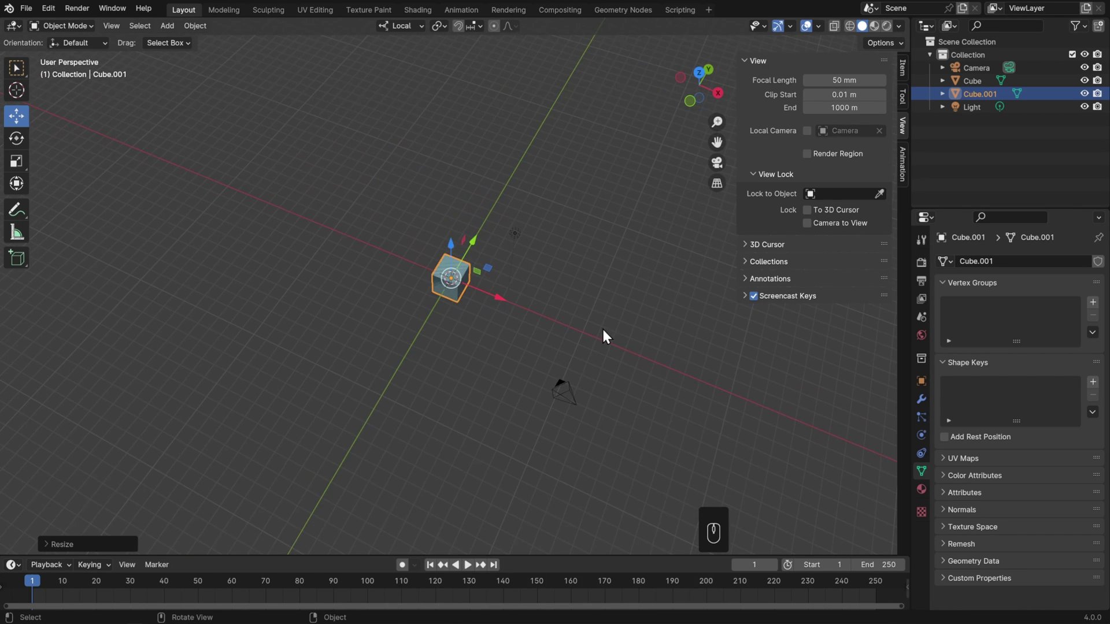
left_click_drag(607, 334, 611, 328)
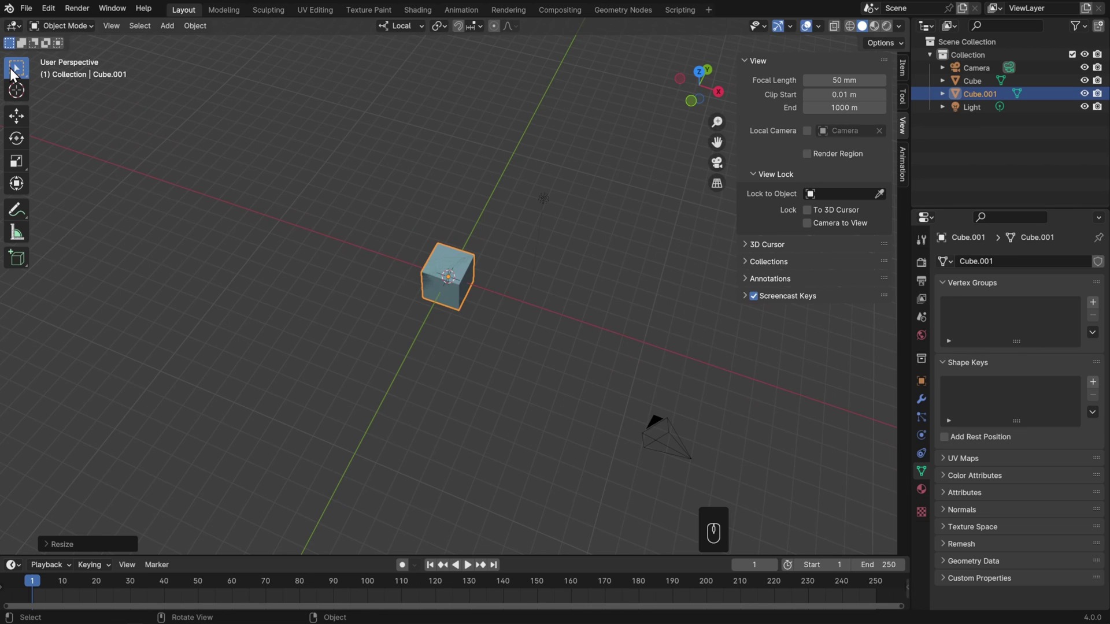
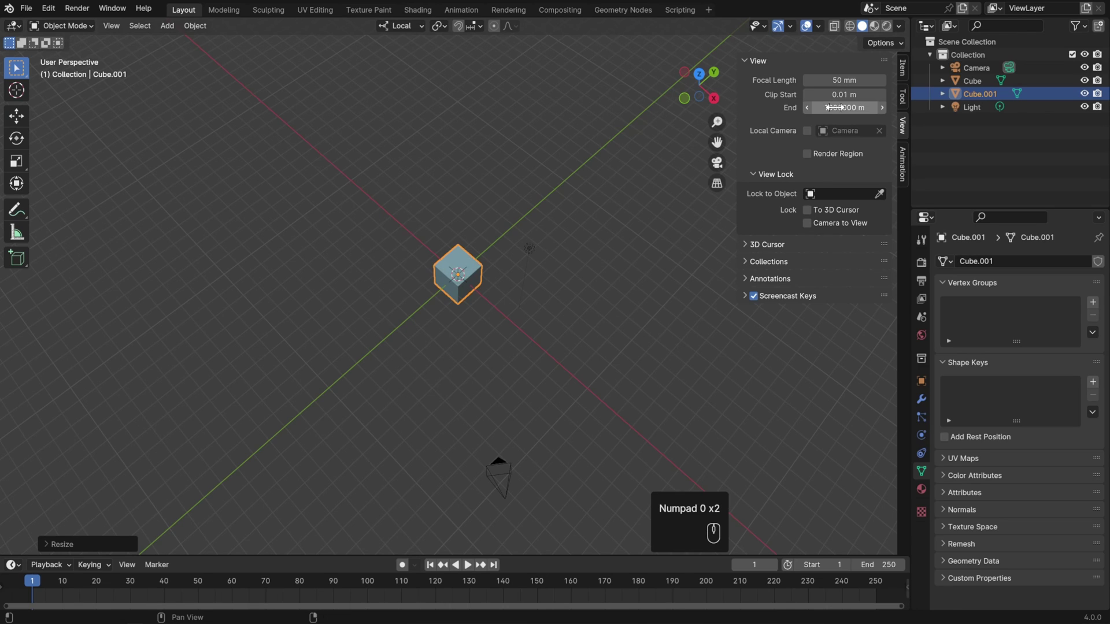
- Inspect the flickering overlapping faces, close the sidebar and delete Cube.001
key("KP_0")
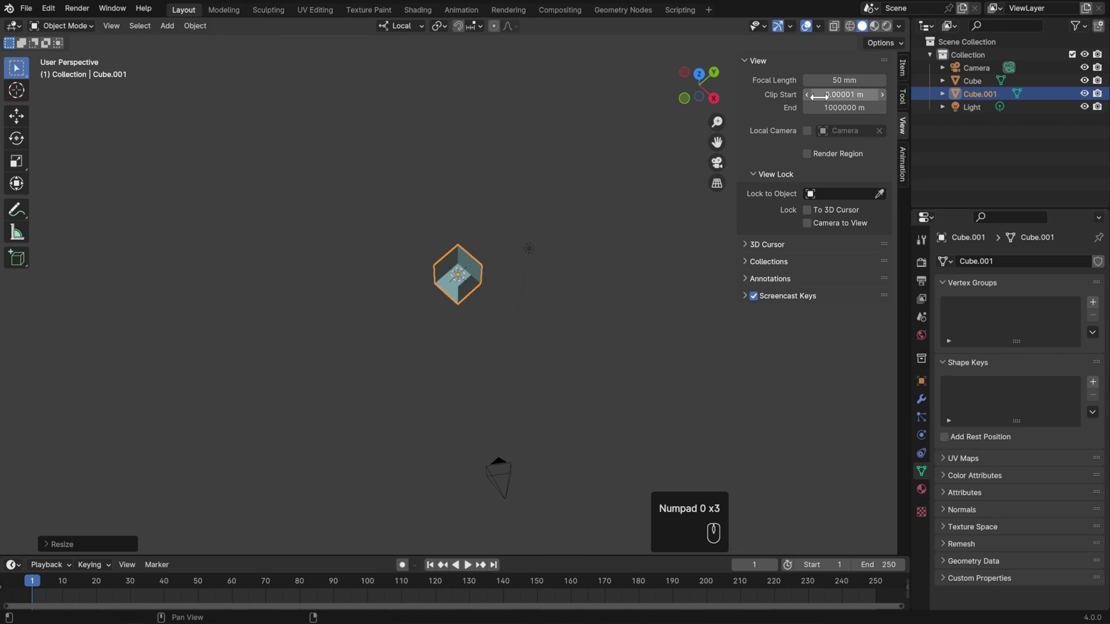
left_click_drag(570, 360, 627, 303)
left_click_drag(637, 329, 629, 319)
left_click_drag(714, 331, 686, 329)
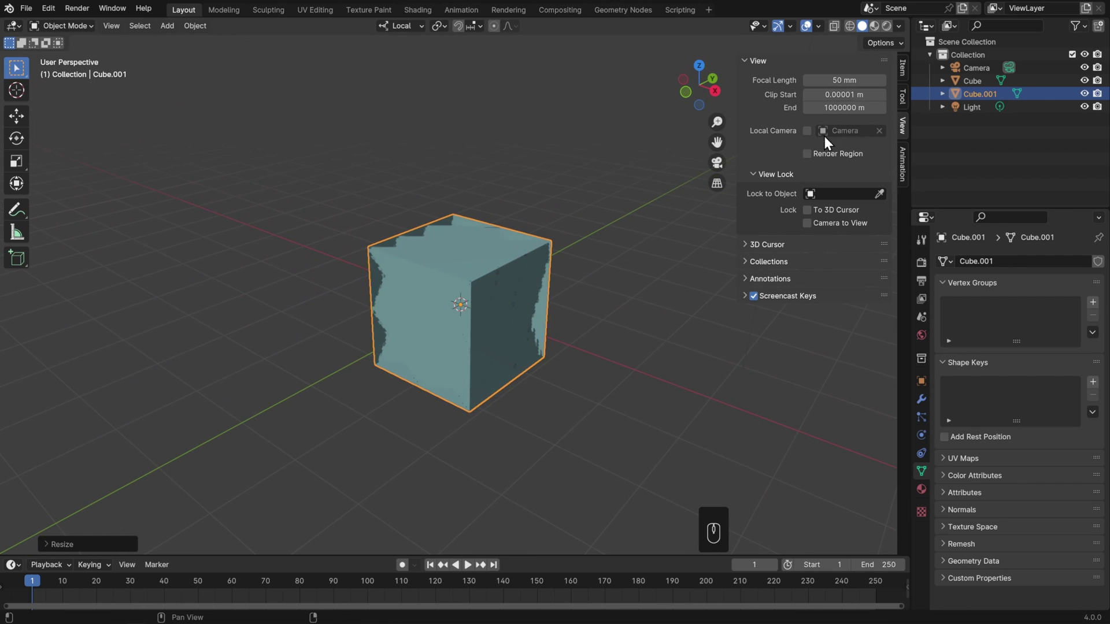
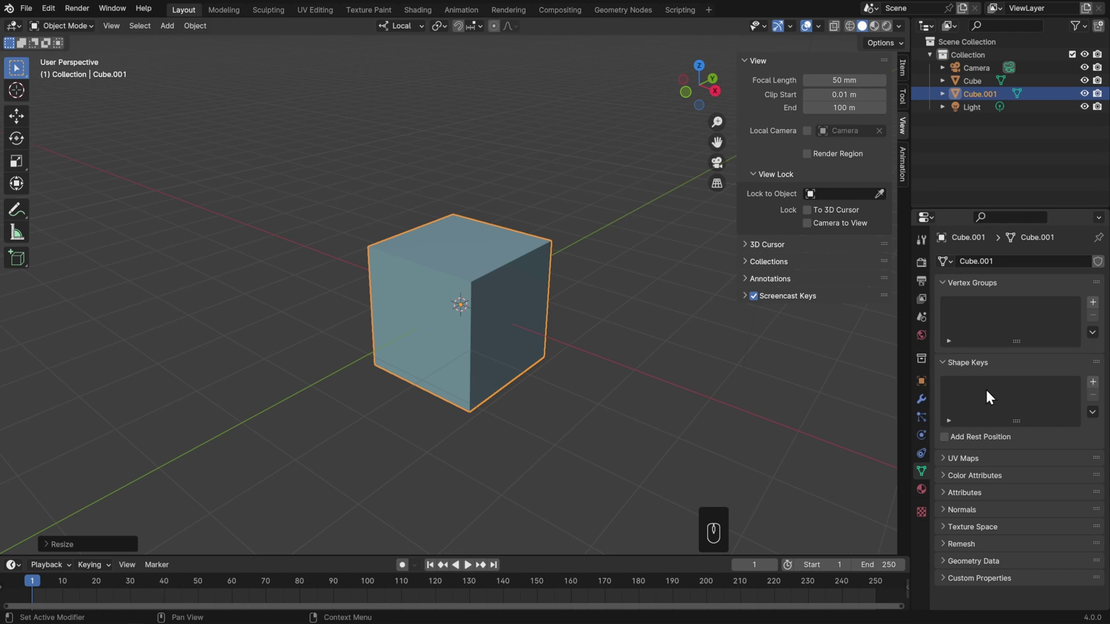
key("Delete")
key("n")
- Select the Camera and duplicate it as Camera.001, moving the copy across the scene
left_click_drag(579, 287, 565, 425)
middle_click(568, 352)
left_click(545, 334)
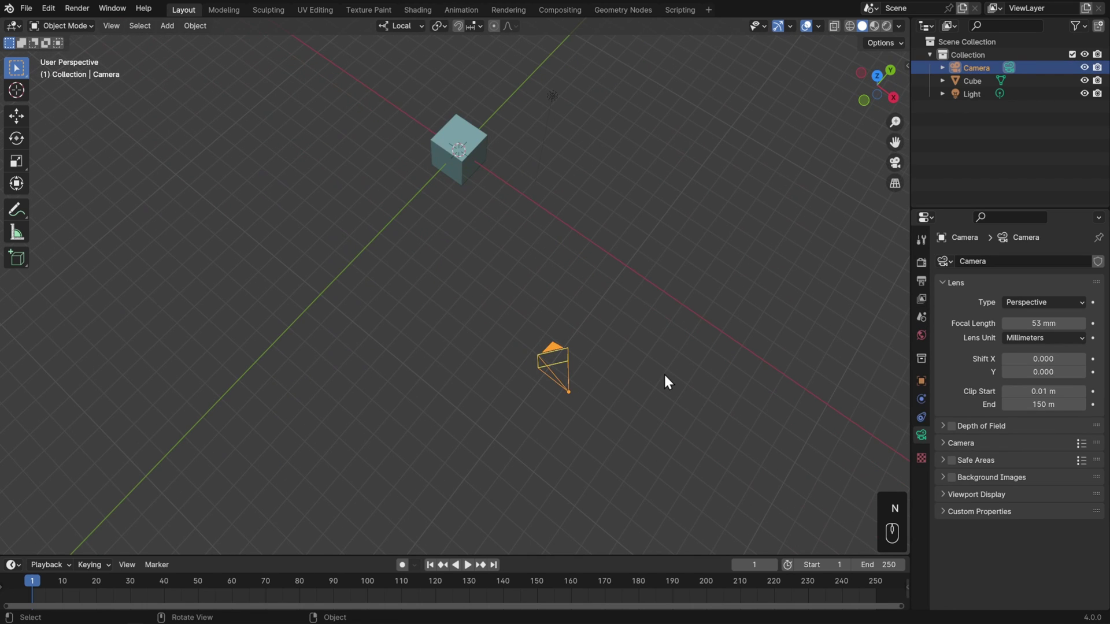
key("shift+d")
left_click_drag(408, 277, 455, 241)
- Rotate and position Camera.001 on the far side of the cube facing it
key("r")
left_click_drag(445, 372, 480, 262)
left_click_drag(484, 234, 492, 271)
left_click_drag(490, 290, 493, 247)
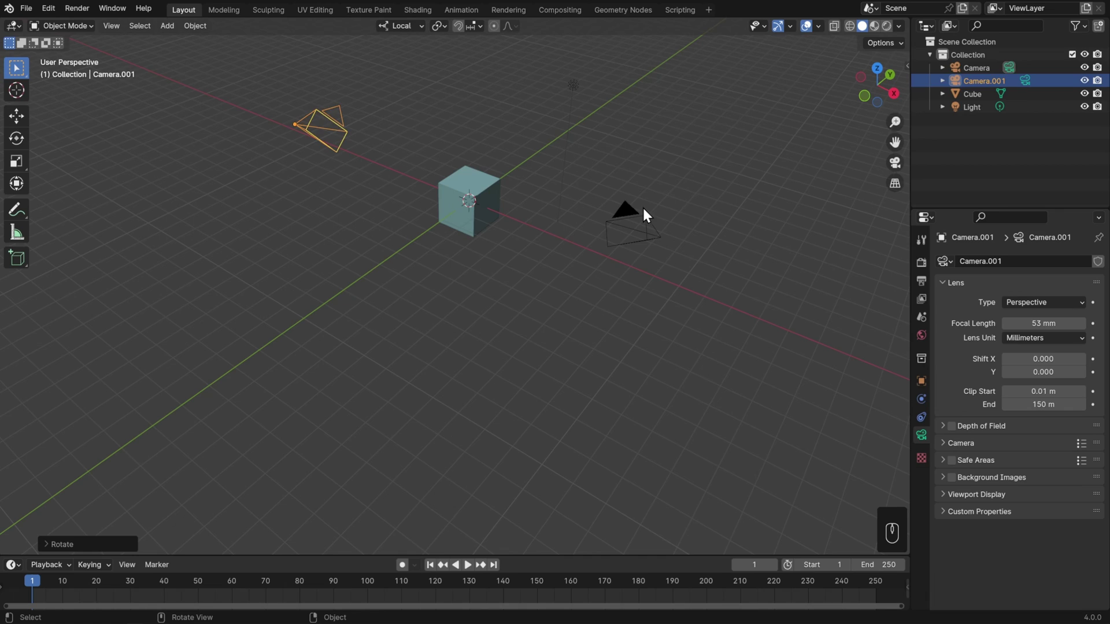
left_click(644, 213)
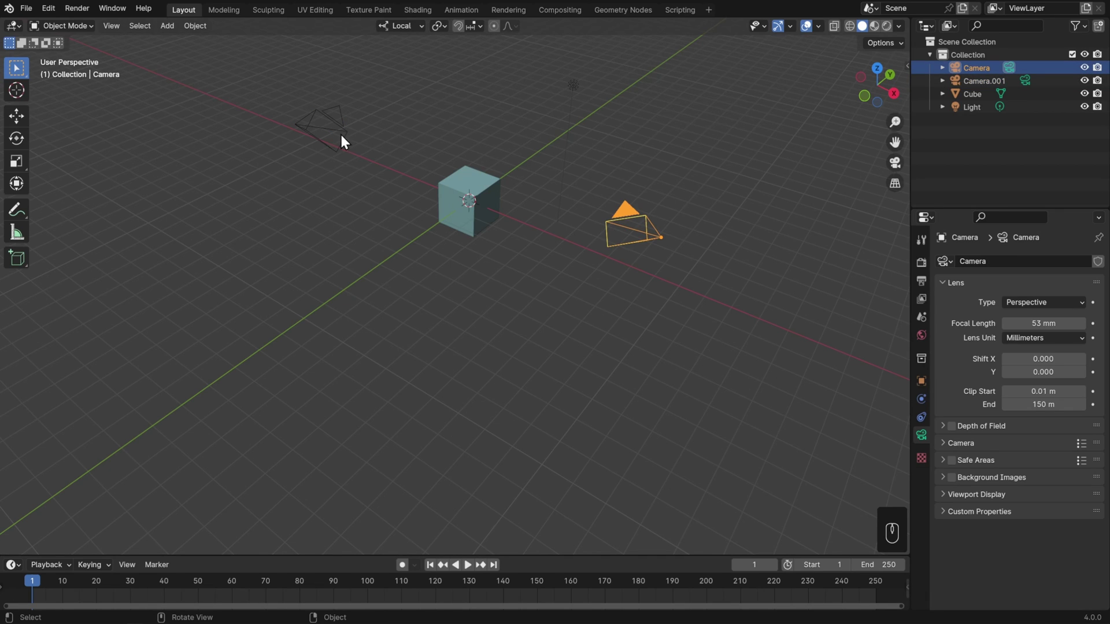
- Make Camera.001 the scene's active camera with Ctrl+Numpad 0, then pull back out
left_click(347, 139)
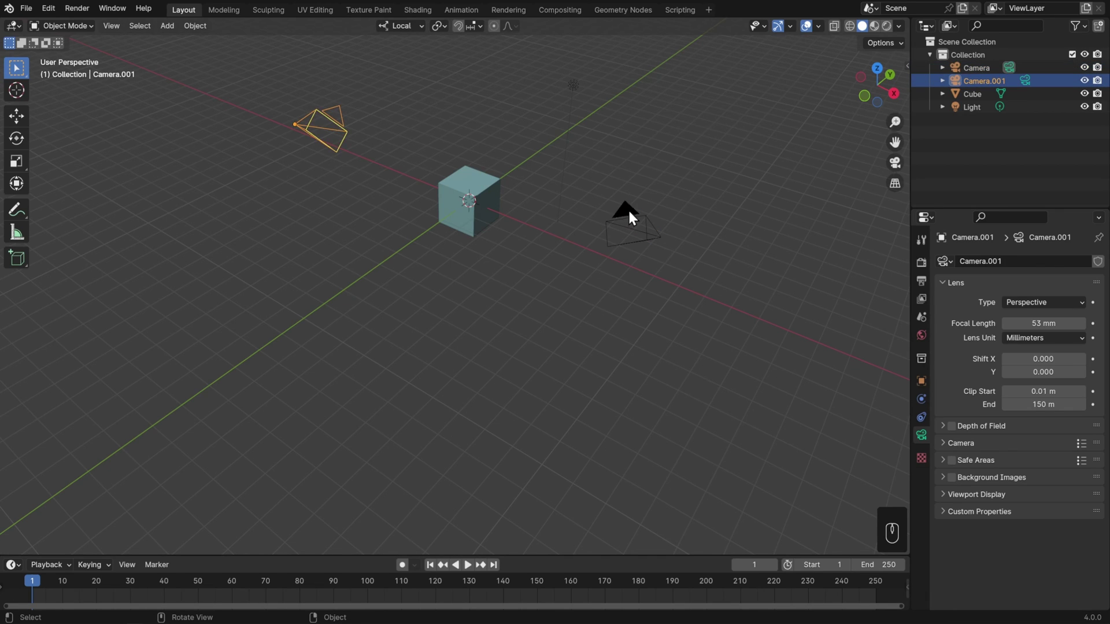
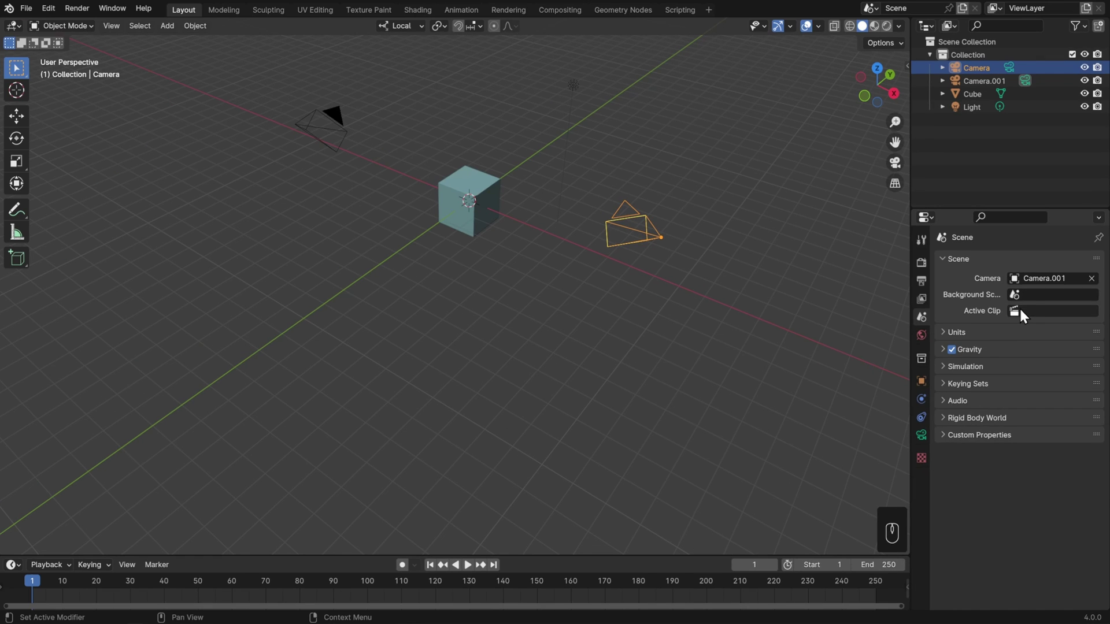
left_click(1038, 286)
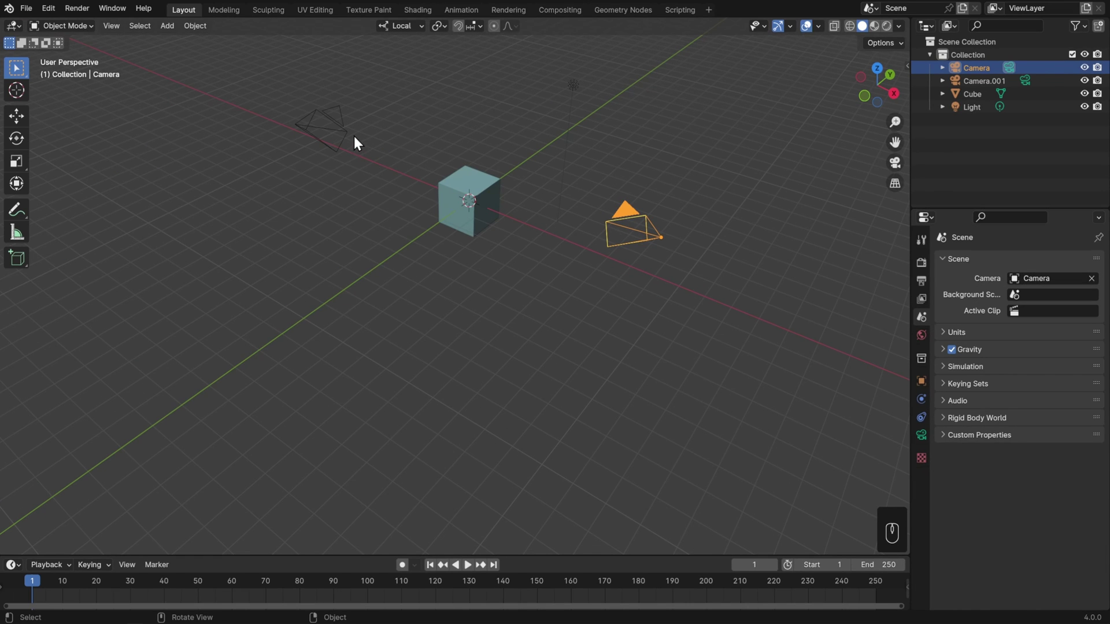
left_click_drag(347, 138, 379, 137)
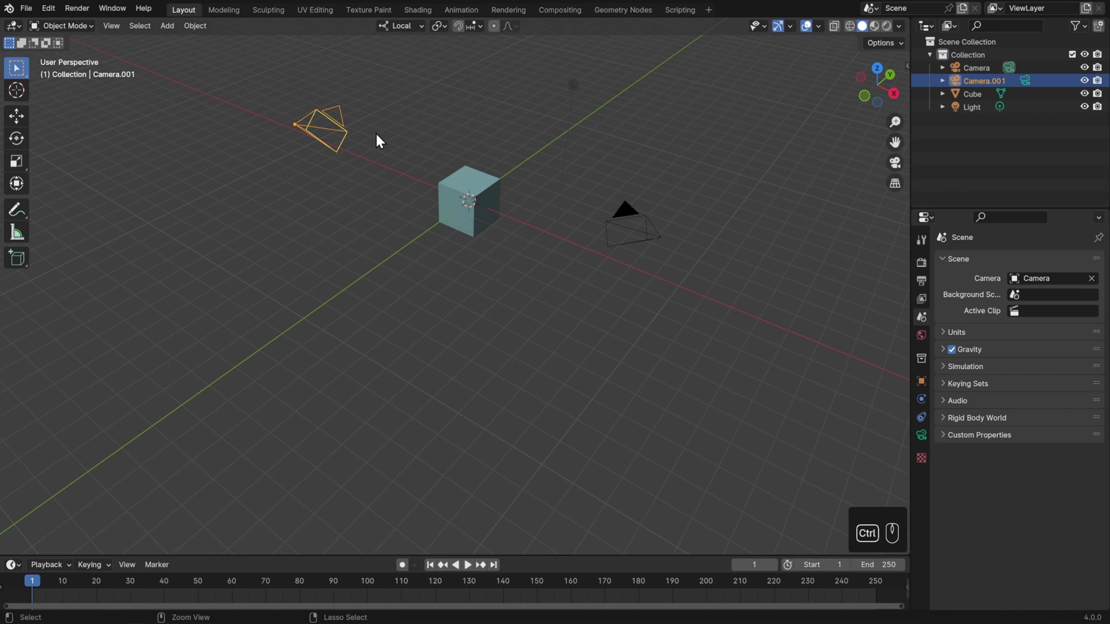
key("ctrl+KP_0")
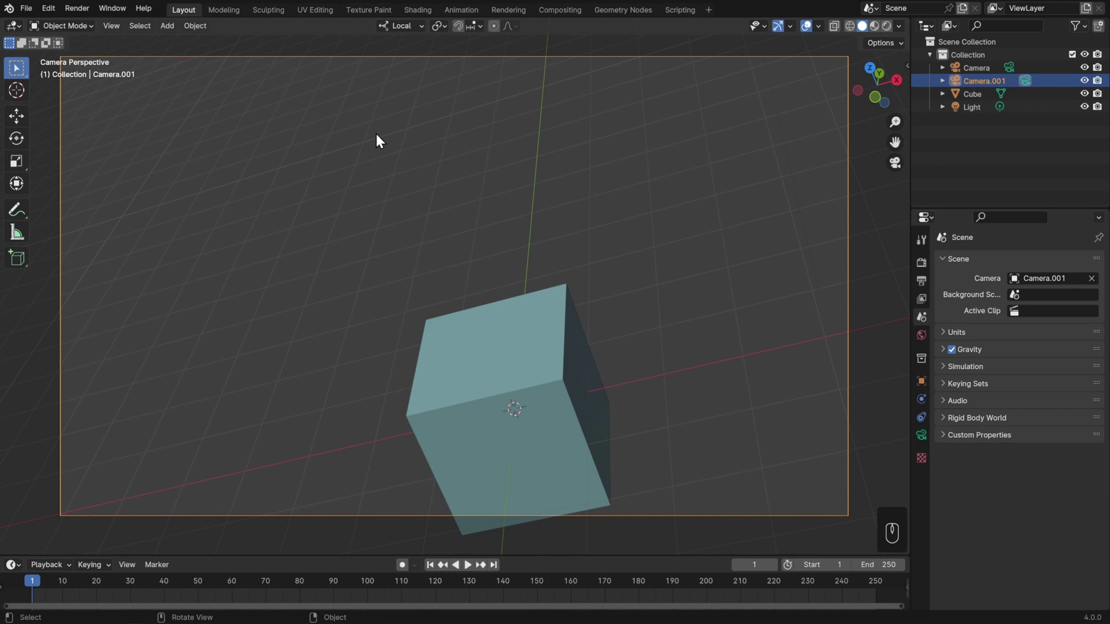
left_click_drag(437, 230, 494, 237)
- Set the Cube as the scene camera with Ctrl+Numpad 0 and orbit back out
left_click(460, 325)
key("ctrl+KP_0")
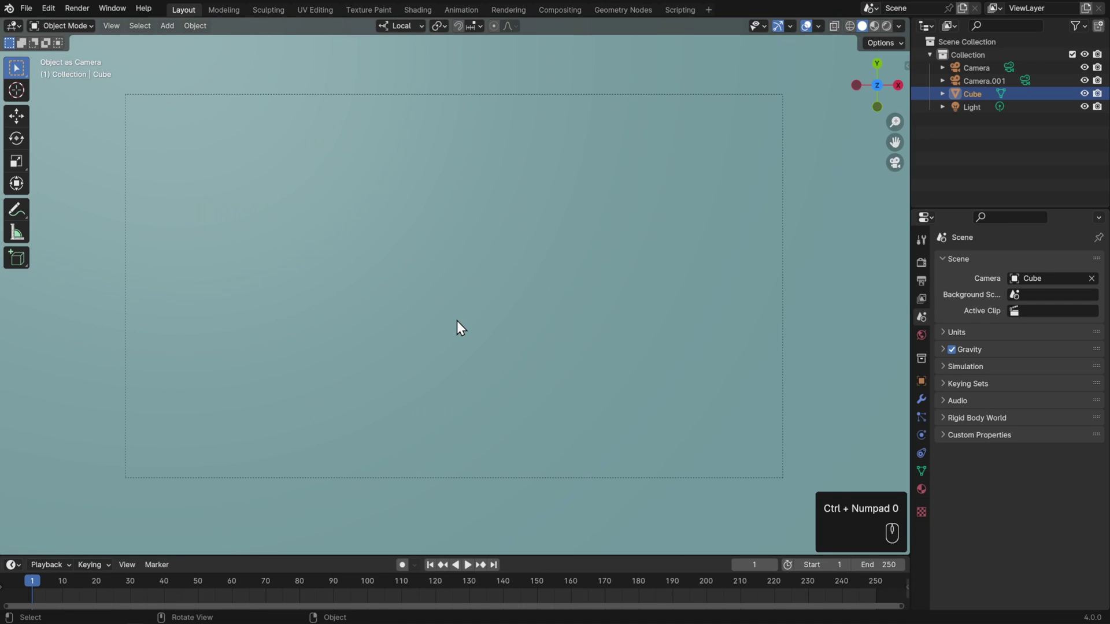
left_click_drag(467, 336, 513, 337)
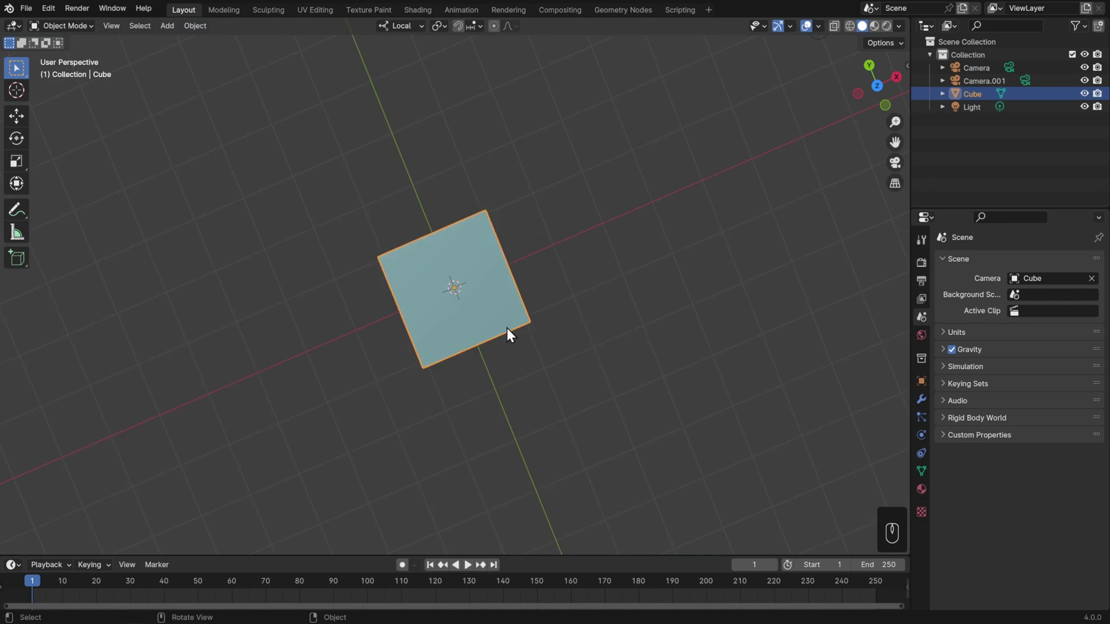
left_click_drag(539, 234, 560, 204)
- Set the Light as the scene camera, then orbit out to see both cameras and the cube
left_click(533, 175)
key("ctrl+KP_0")
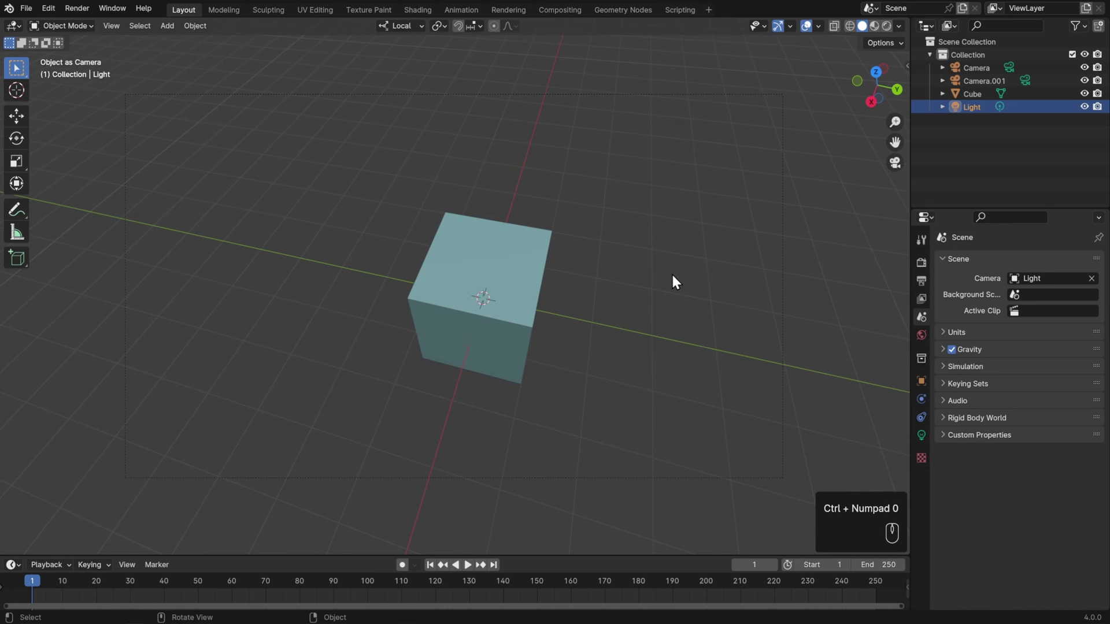
left_click_drag(659, 365, 697, 363)
left_click_drag(644, 372, 696, 361)
left_click_drag(663, 360, 683, 340)
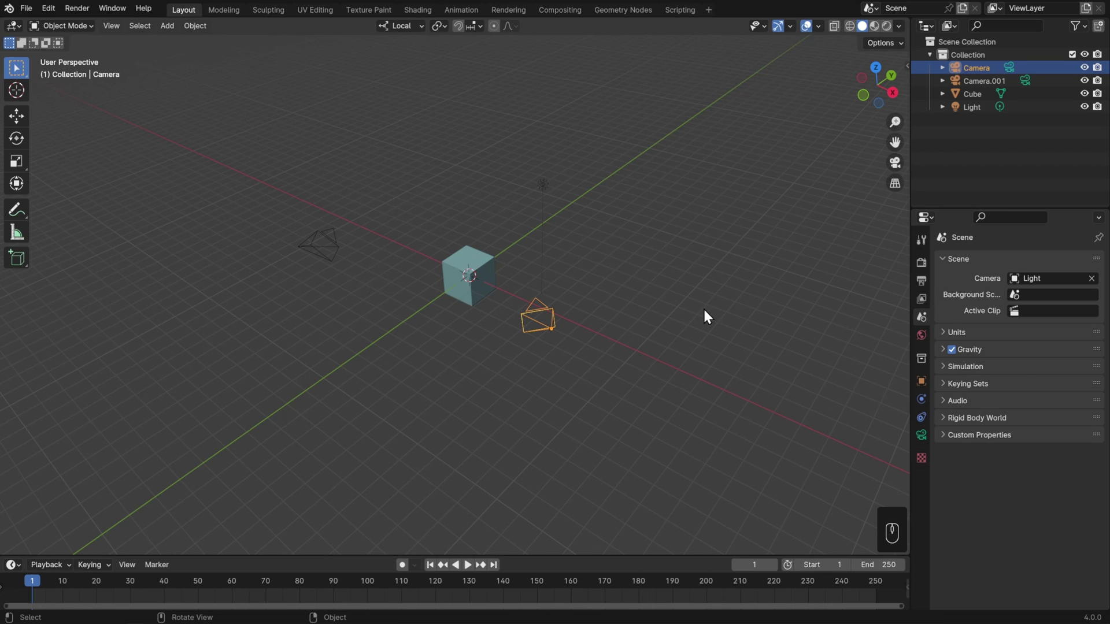
- Make the original Camera the scene's active camera with Ctrl+Numpad 0
key("ctrl+KP_0")
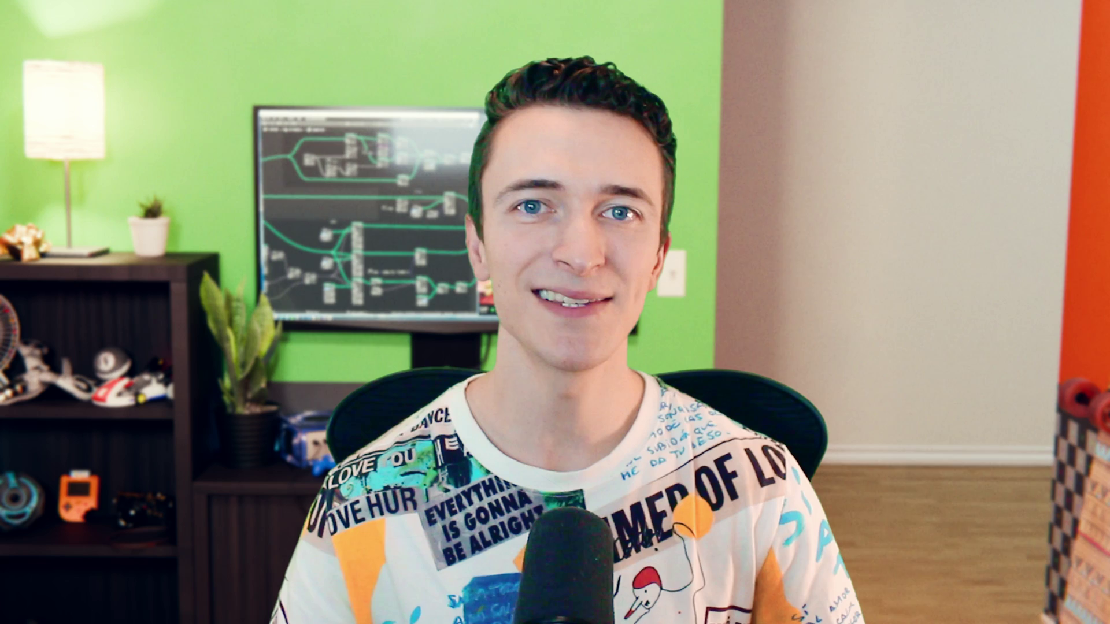
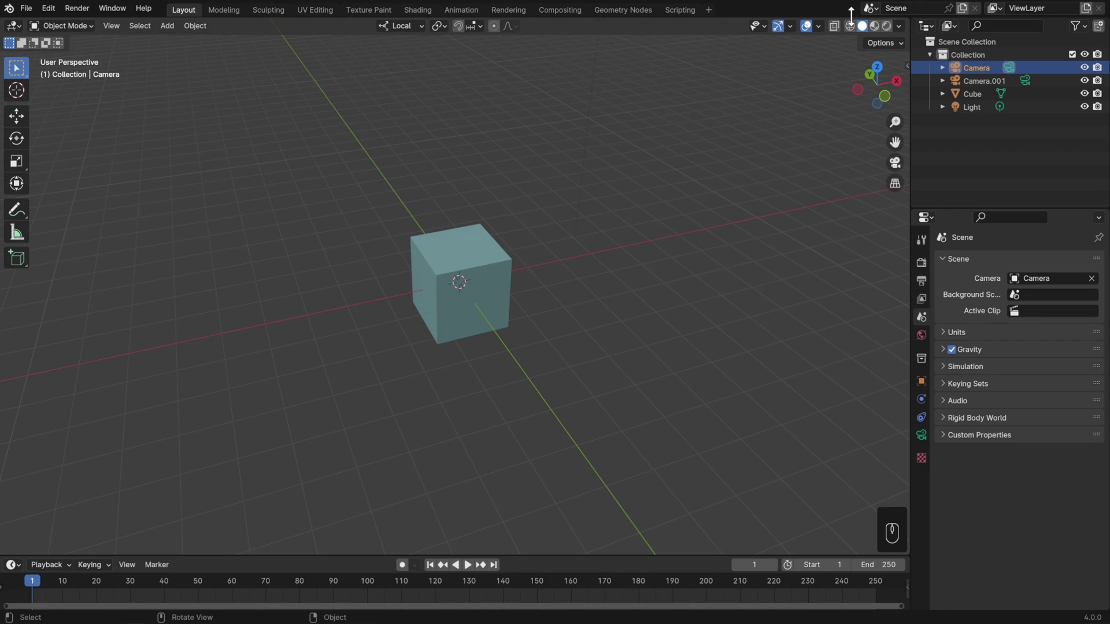
- Show the cube in plain grey shading and reveal the Render Properties with Workbench engine, sampling and lighting
left_click(857, 33)
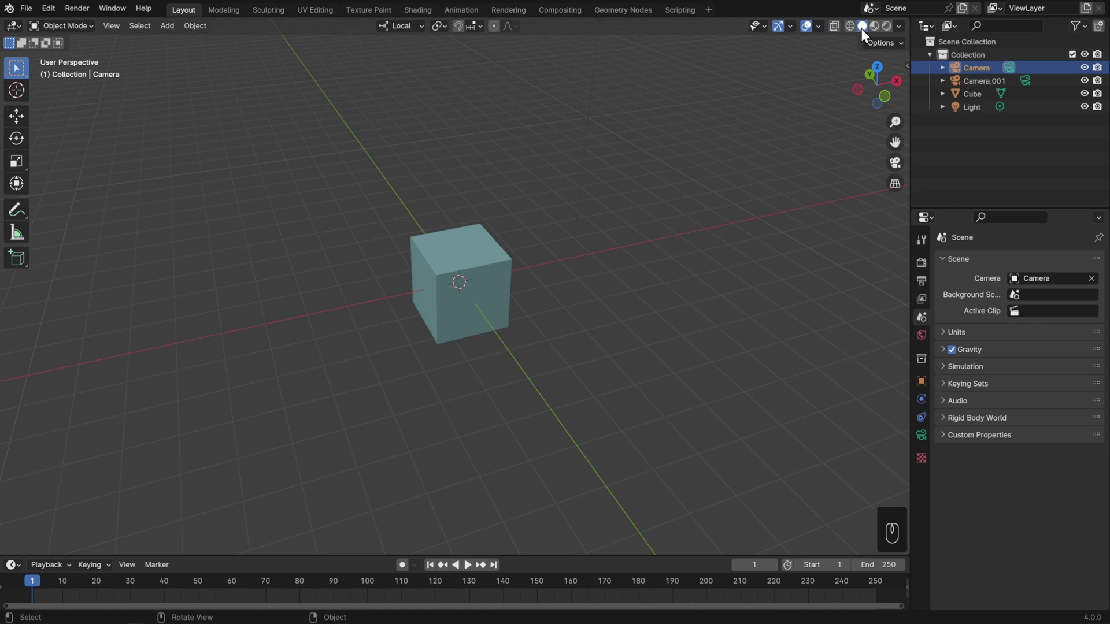
left_click_drag(902, 30, 741, 224)
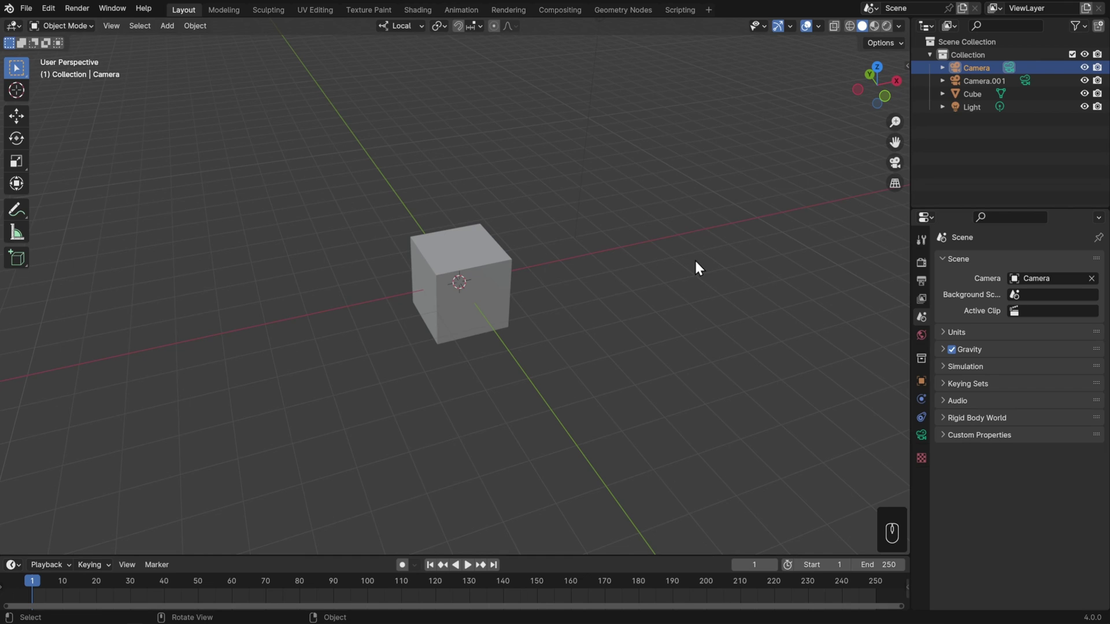
left_click_drag(566, 269, 588, 258)
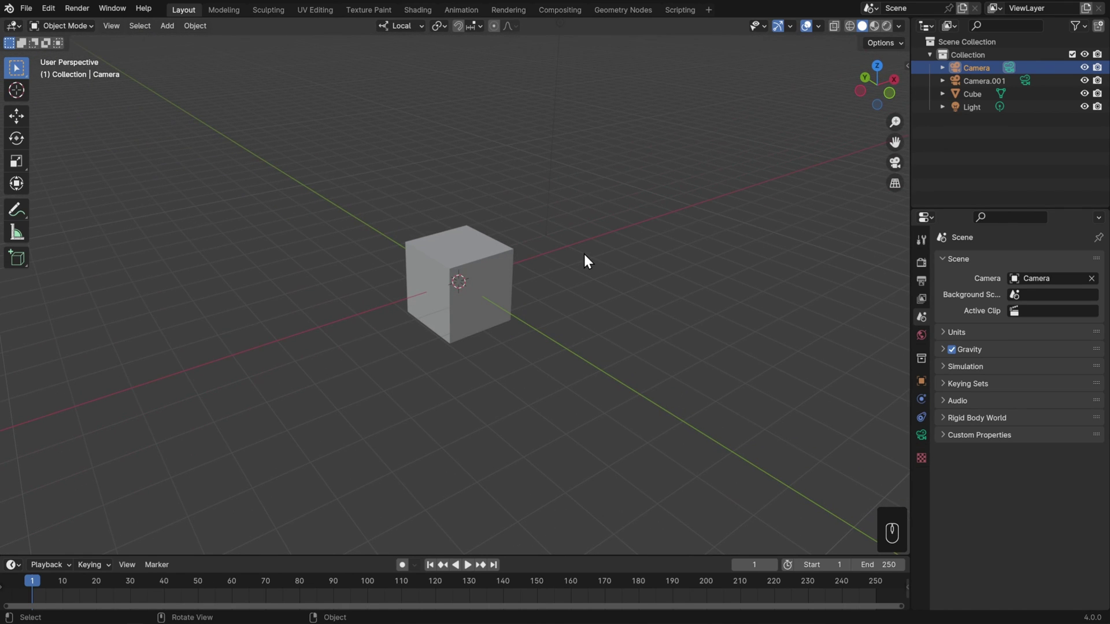
left_click_drag(118, 30, 189, 280)
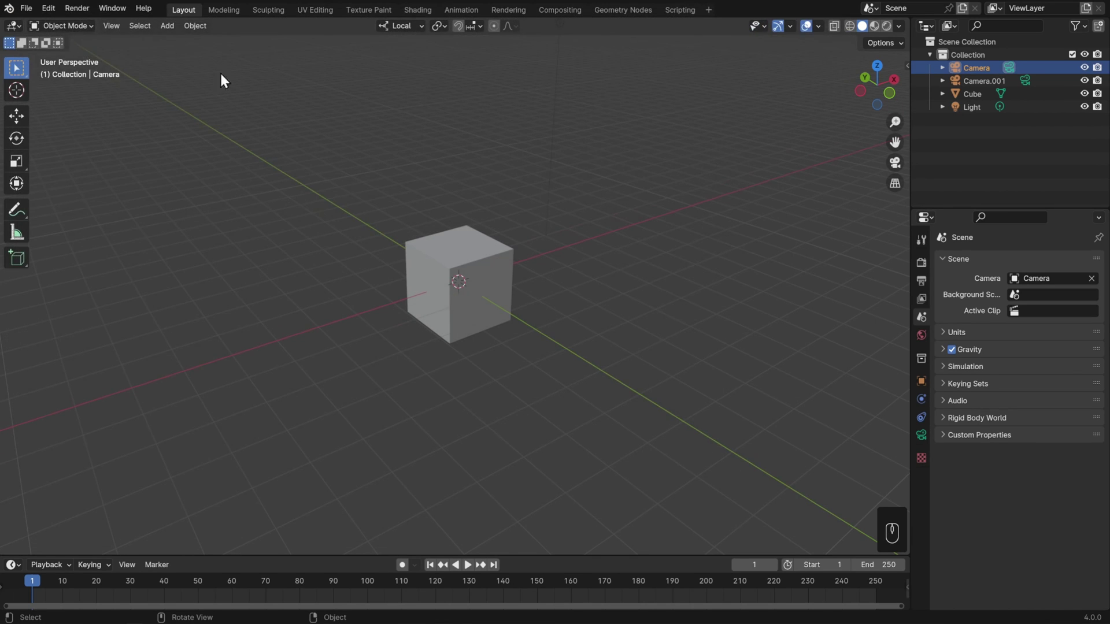
left_click_drag(92, 20, 421, 157)
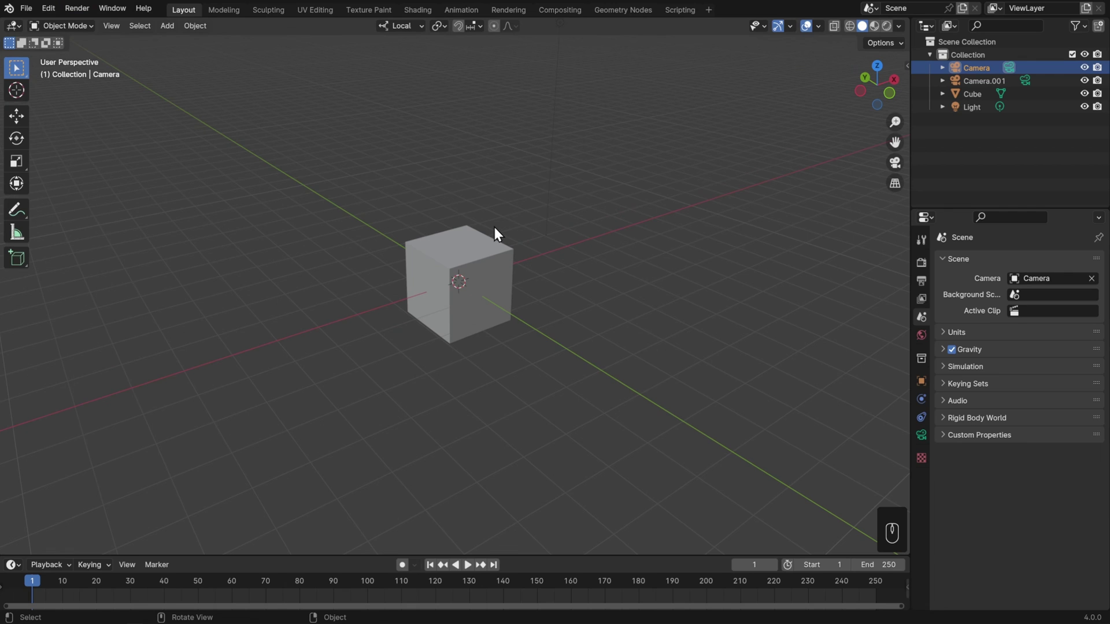
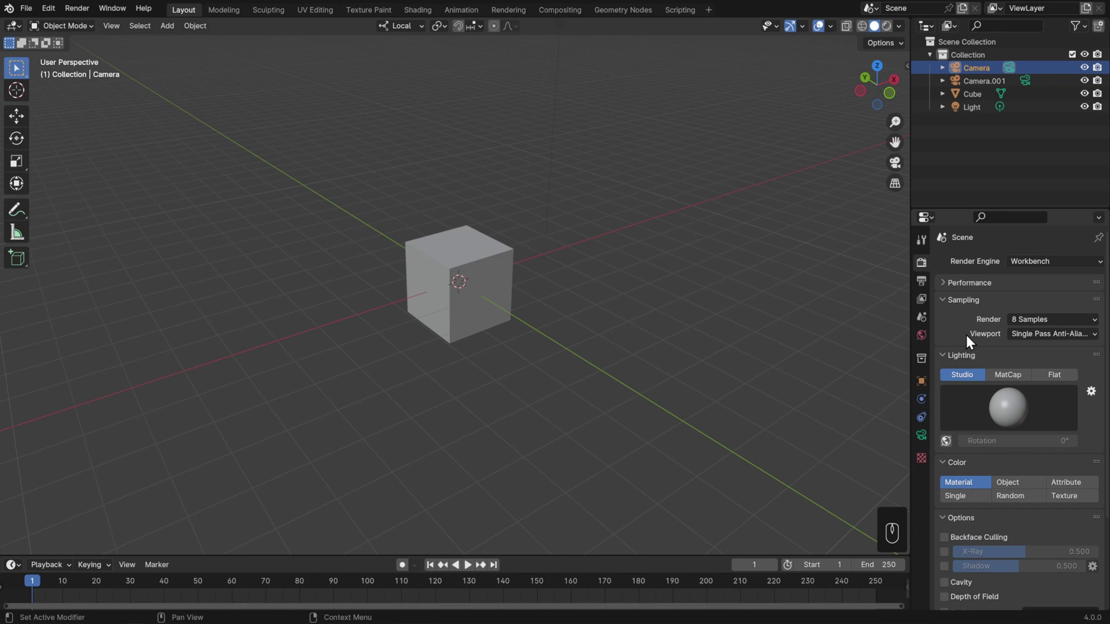
- Adjust options in the Render Properties panel and the viewport shading header
left_click(1009, 484)
left_click(1013, 497)
left_click(1056, 499)
left_click(1067, 488)
left_click(1019, 489)
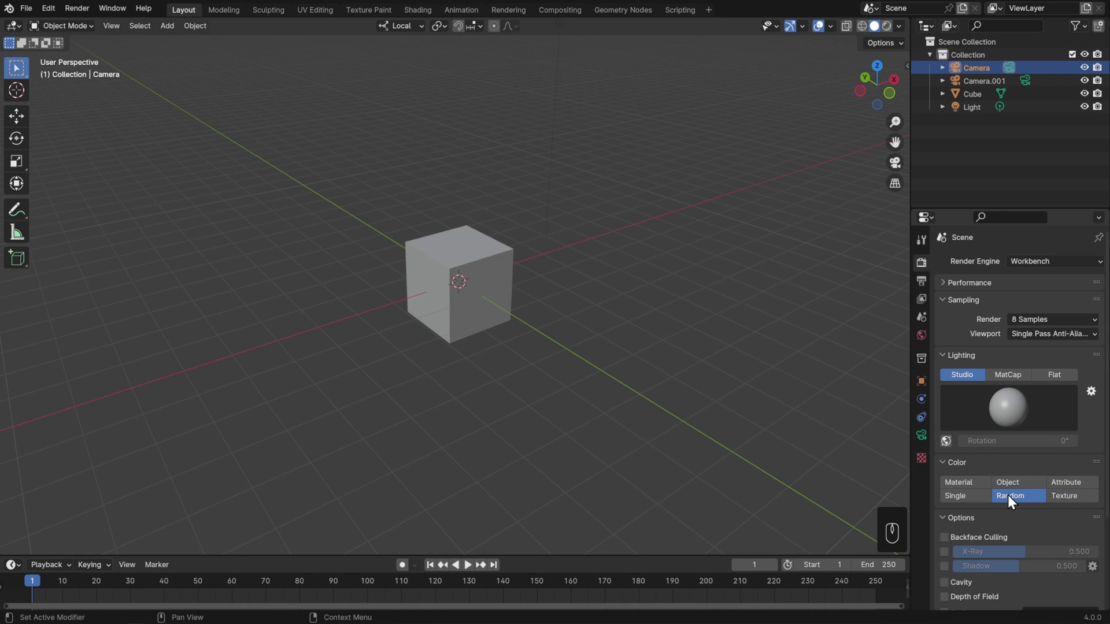
left_click(907, 30)
left_click(890, 30)
- Switch the viewport to Rendered shading and set Workbench Lighting to Flat
left_click(970, 481)
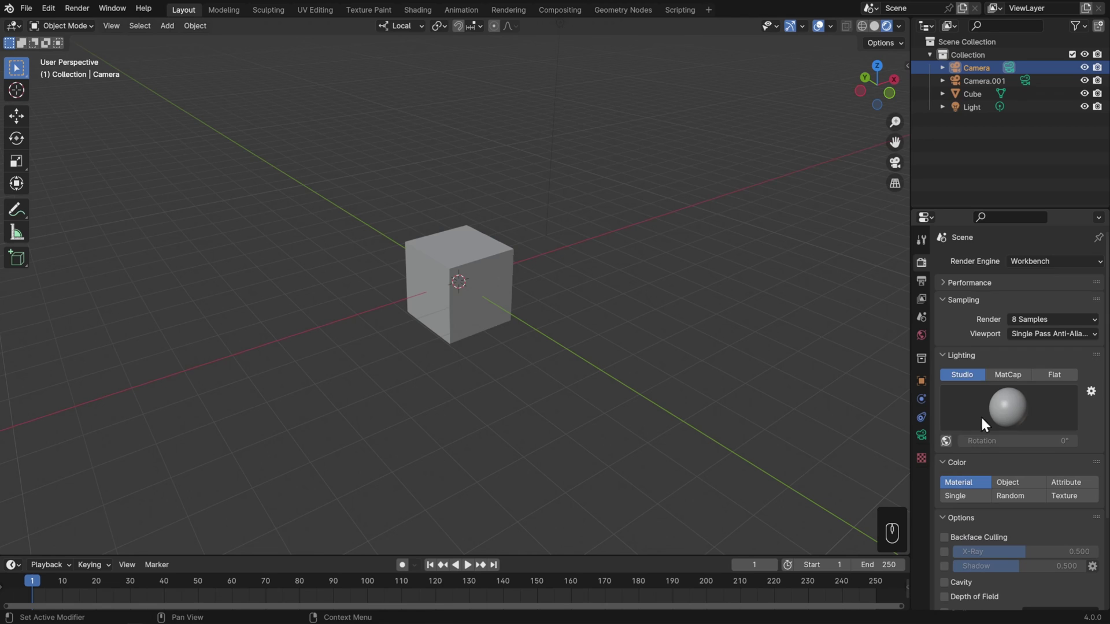
left_click(1054, 383)
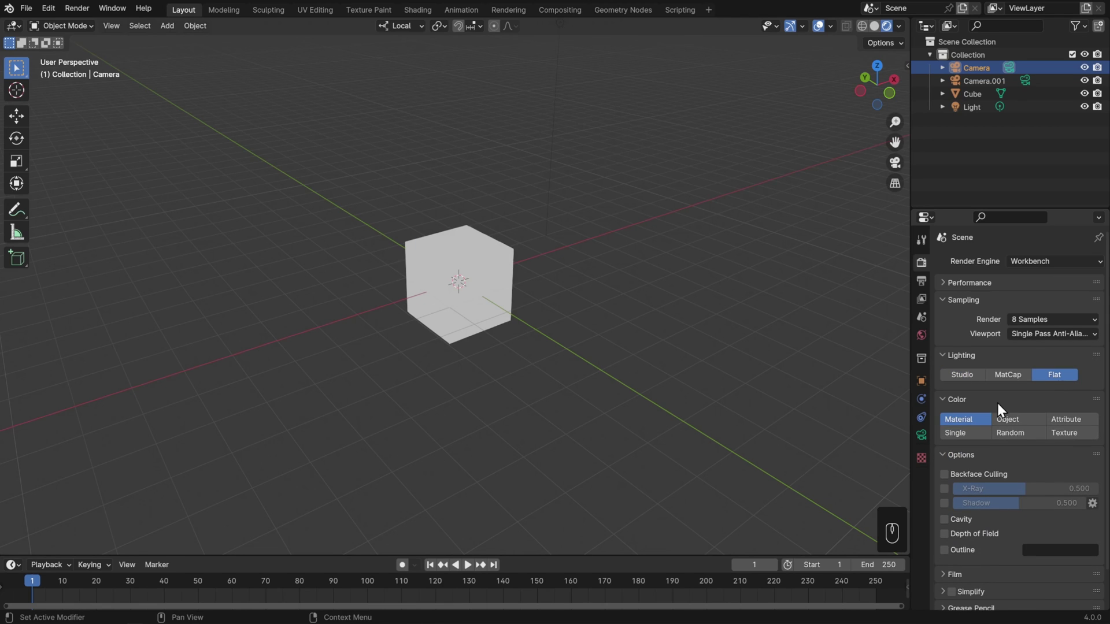
left_click(950, 512)
- Add a Mesh Plane, scale it up large beneath the cube, and render the scene with F12
key("shift+a")
key("s")
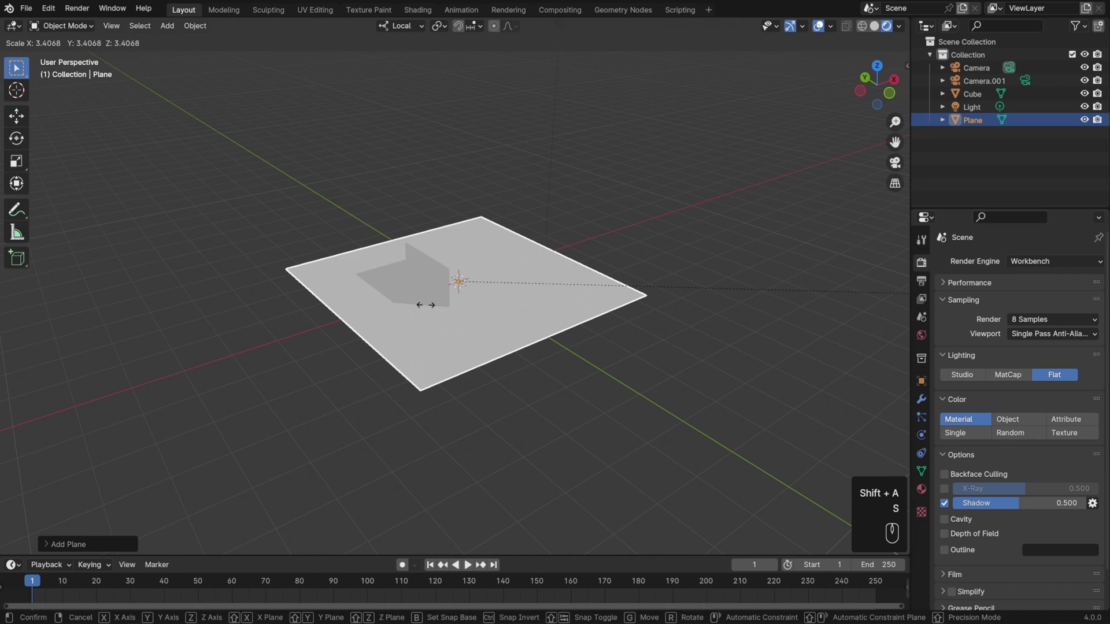
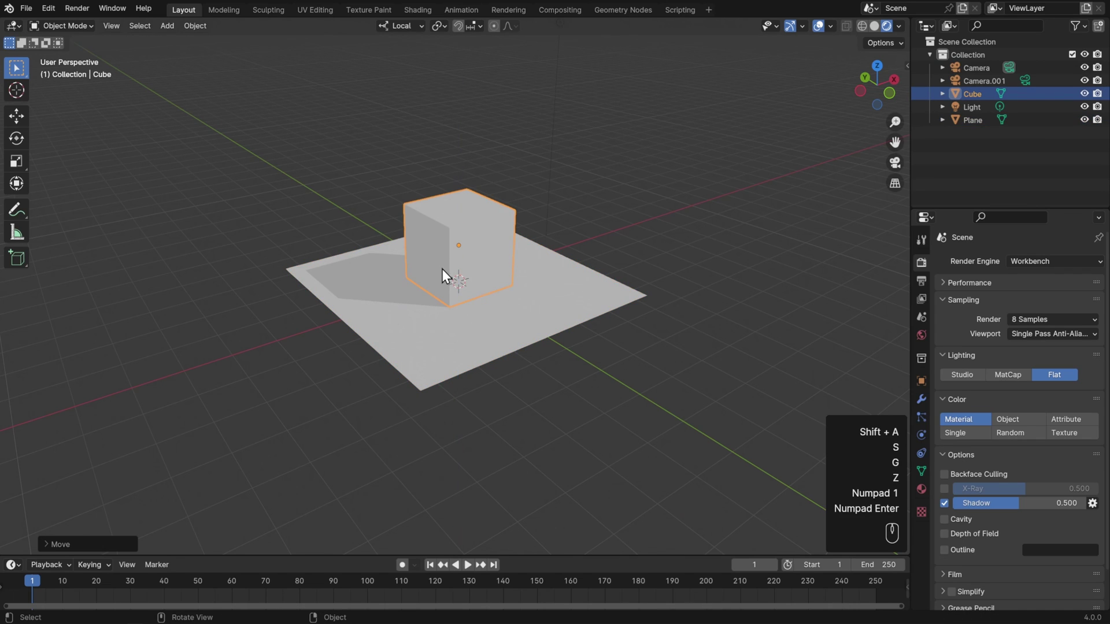
key("F12")
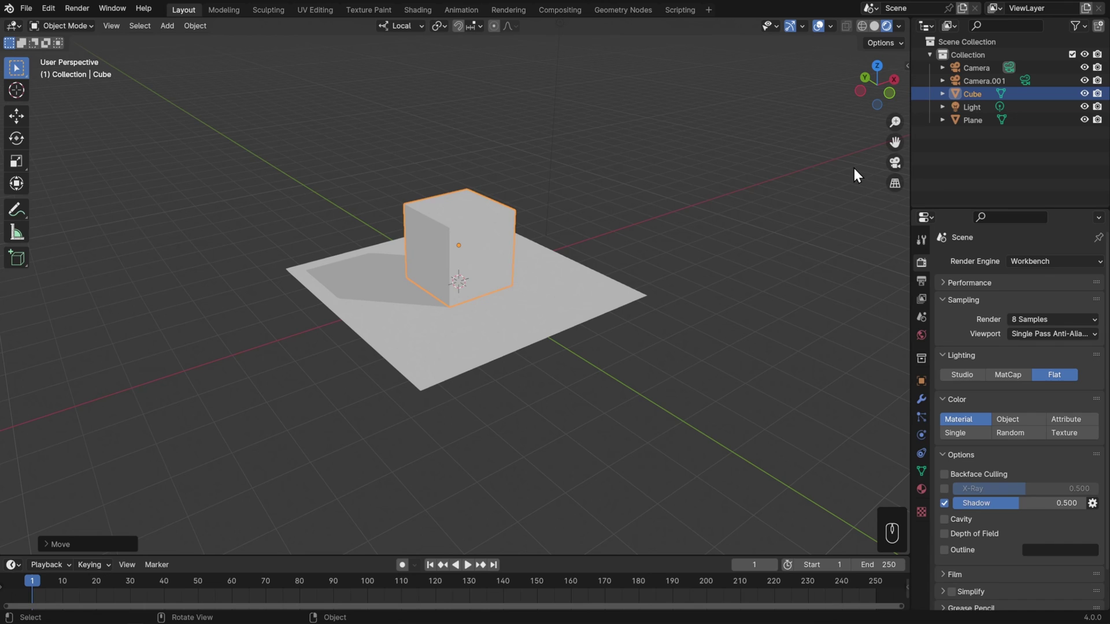
- Switch the render engine to Cycles and orbit to preview the shadowed cube on the plane
left_click_drag(1034, 265, 1032, 308)
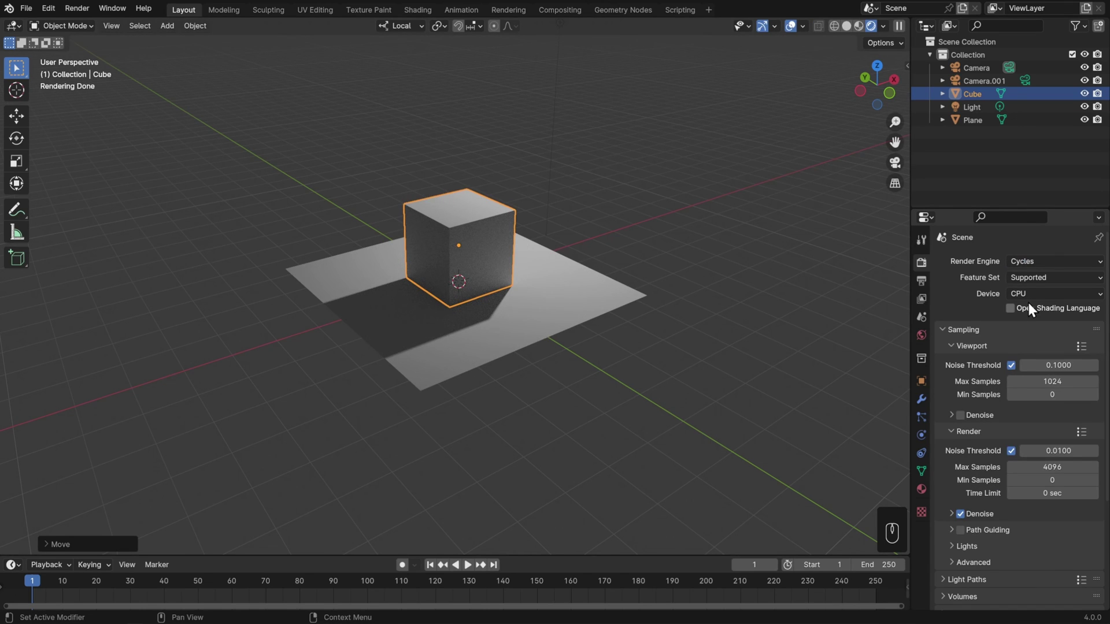
left_click_drag(786, 279, 683, 293)
left_click_drag(705, 301, 705, 283)
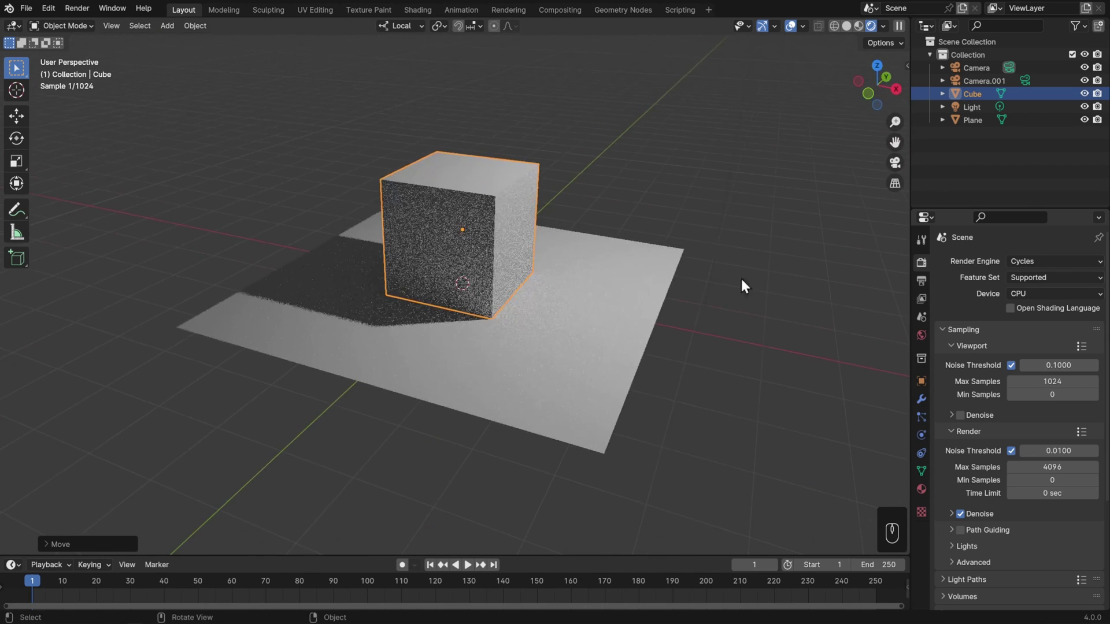
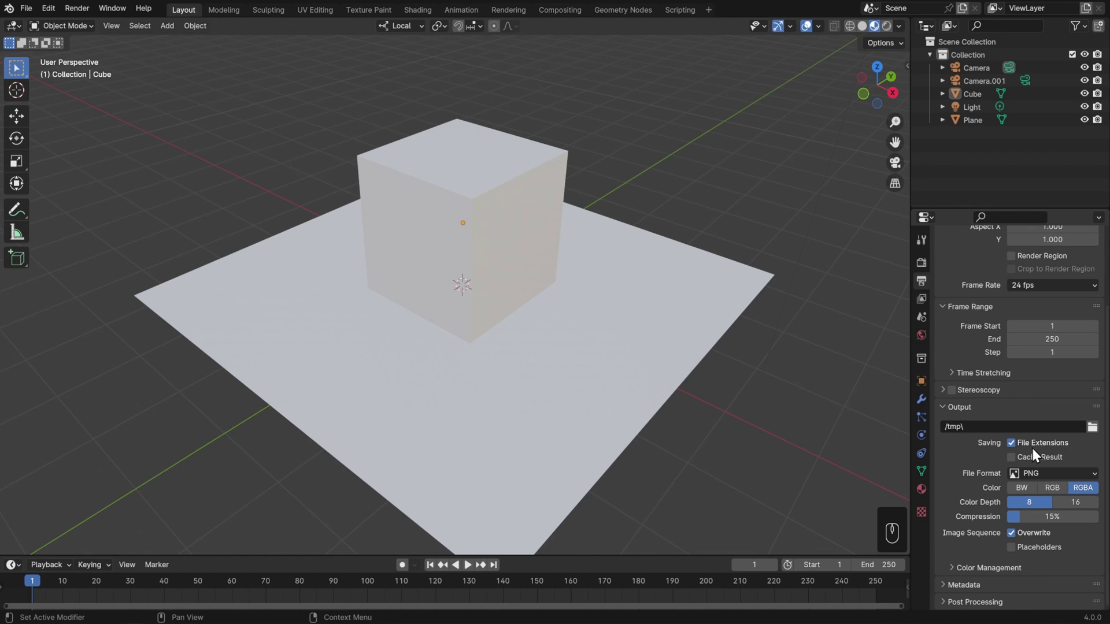
- Return to the Render Properties tab showing the Cycles sampling settings
left_click(1079, 505)
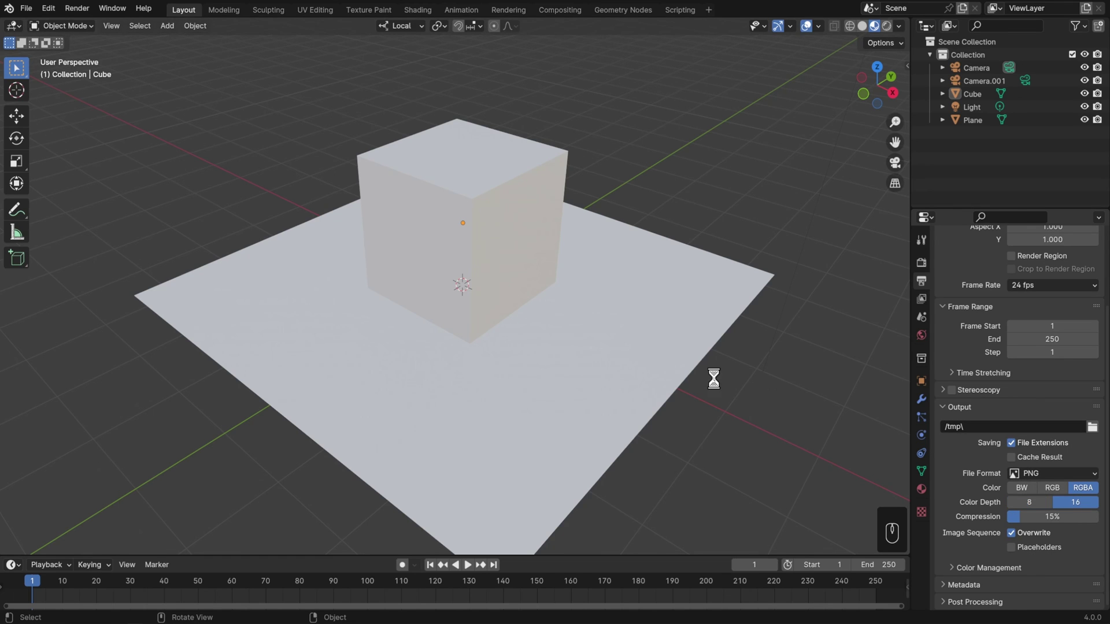
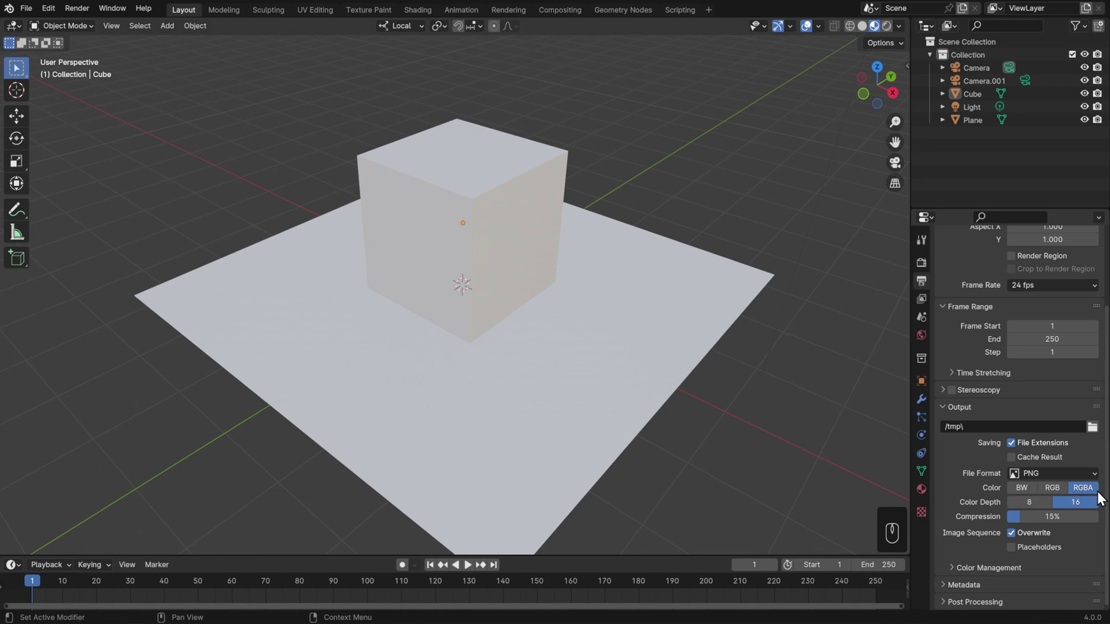
- Switch the render engine from Cycles to EEVEE, showing 64 render and 16 viewport samples
left_click(927, 266)
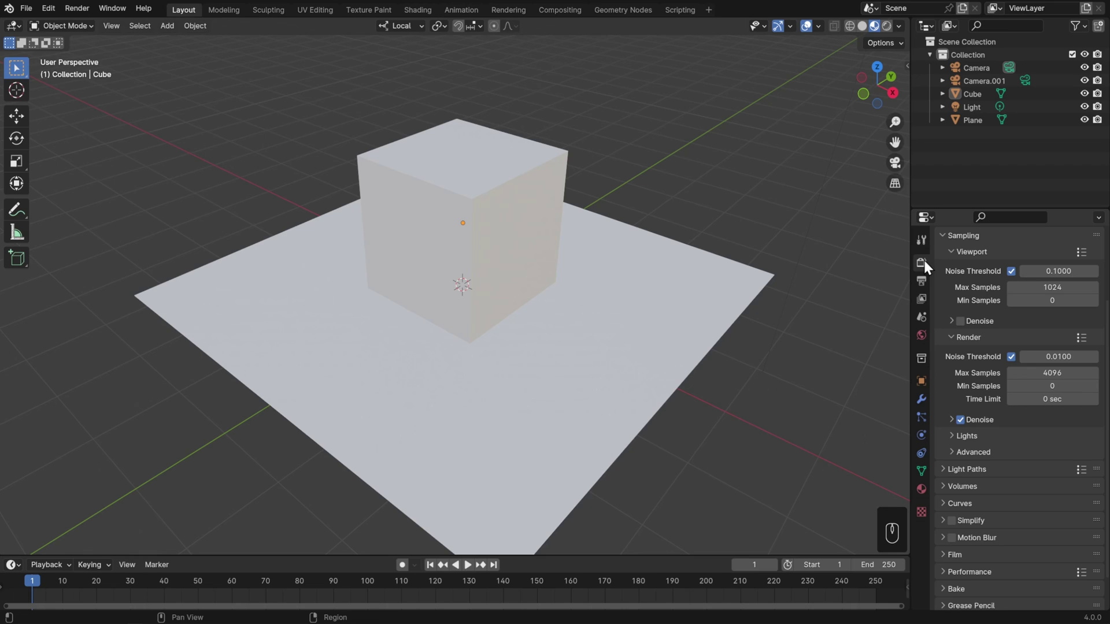
left_click(949, 520)
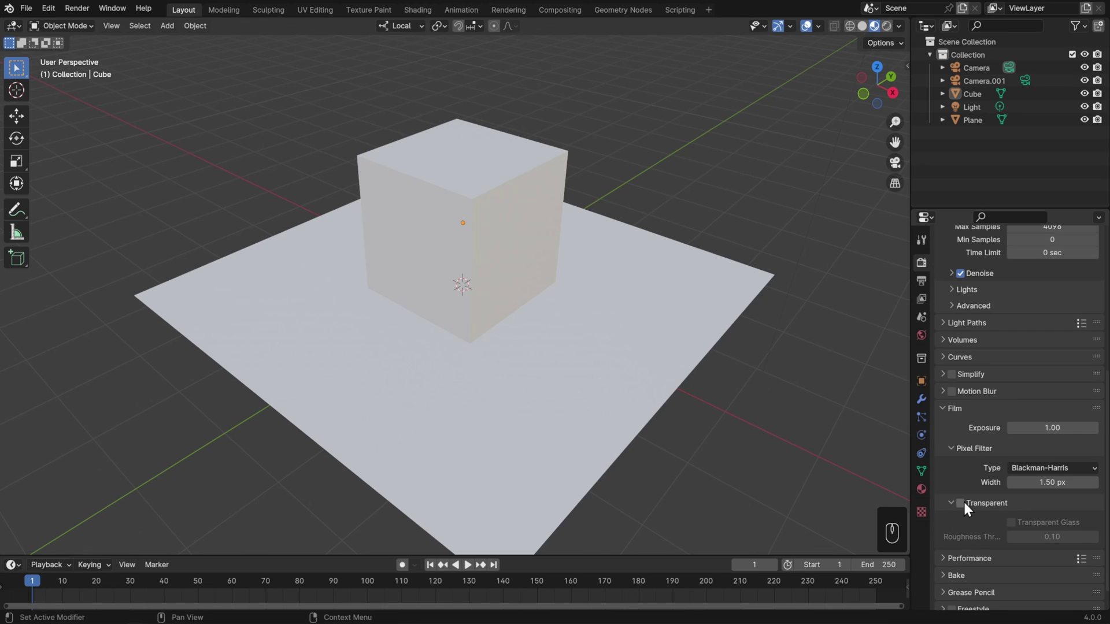
left_click(966, 506)
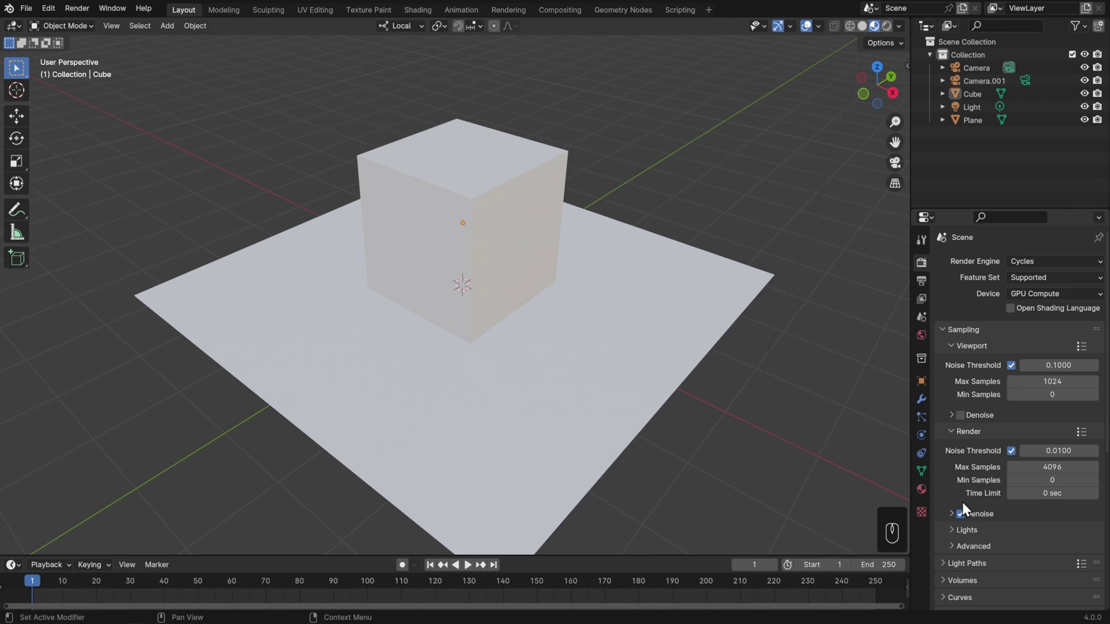
left_click_drag(1039, 267, 1038, 279)
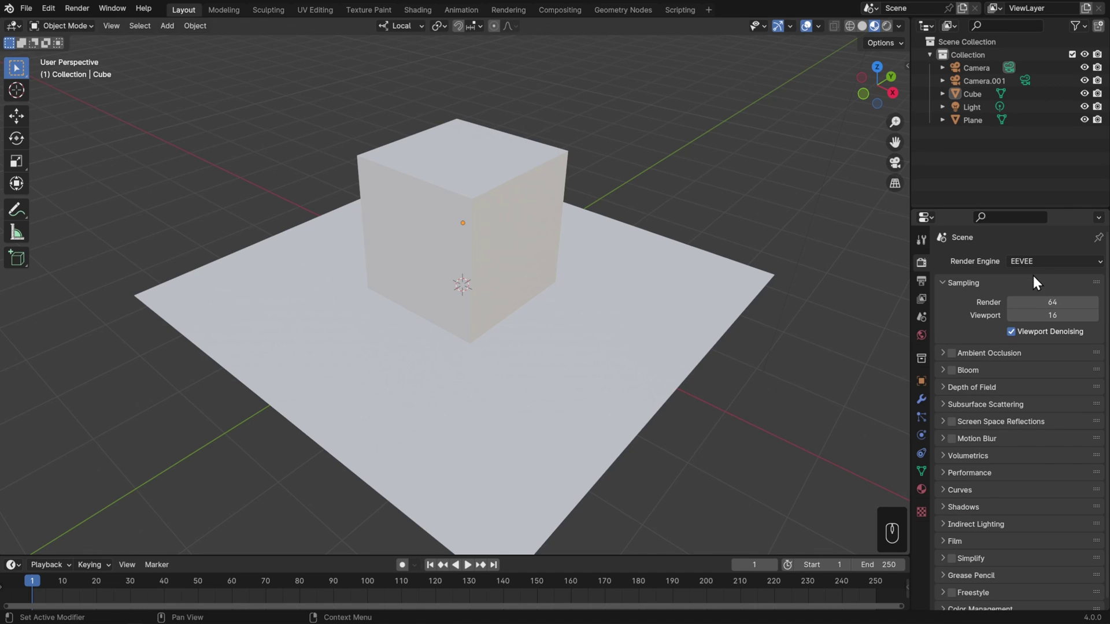
left_click(965, 538)
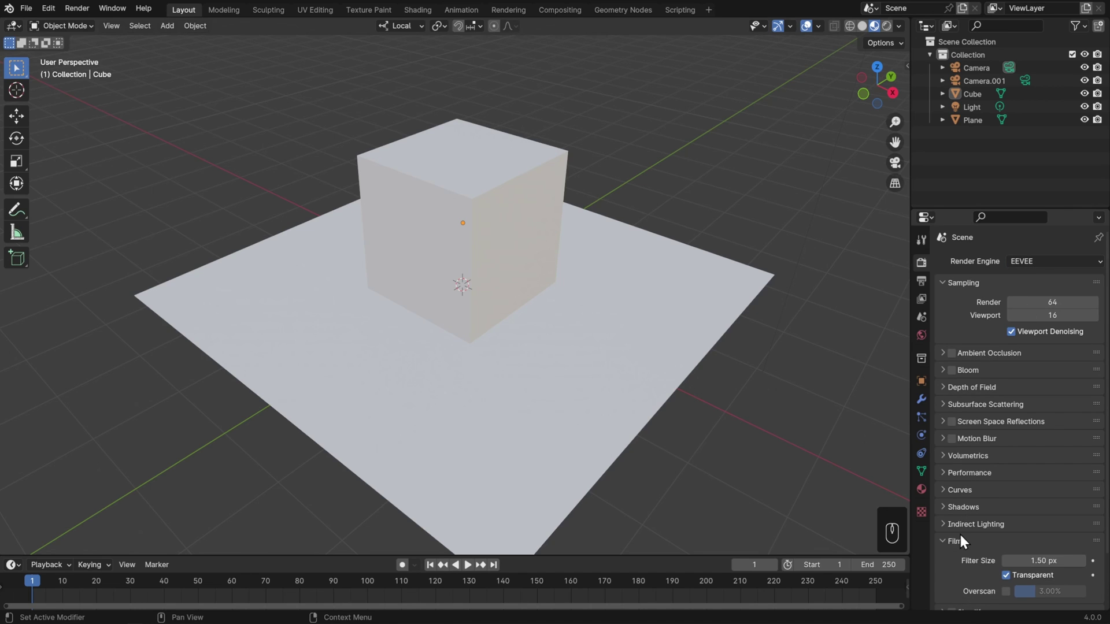
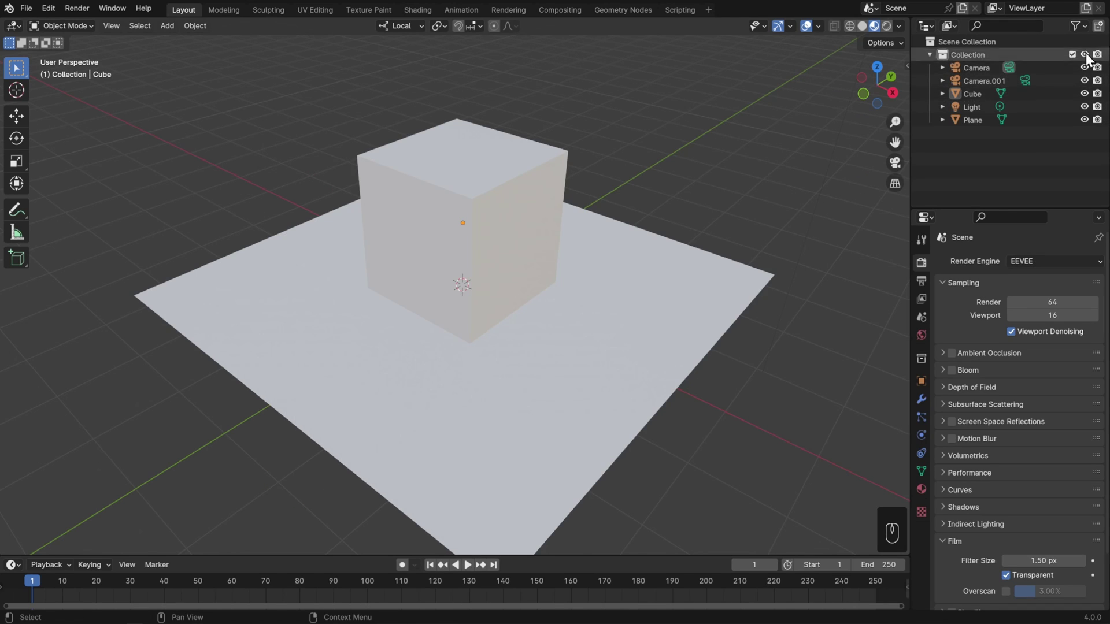
- Render with the Cube's Outliner camera toggle off, then re-enable it and render again
left_click(1099, 101)
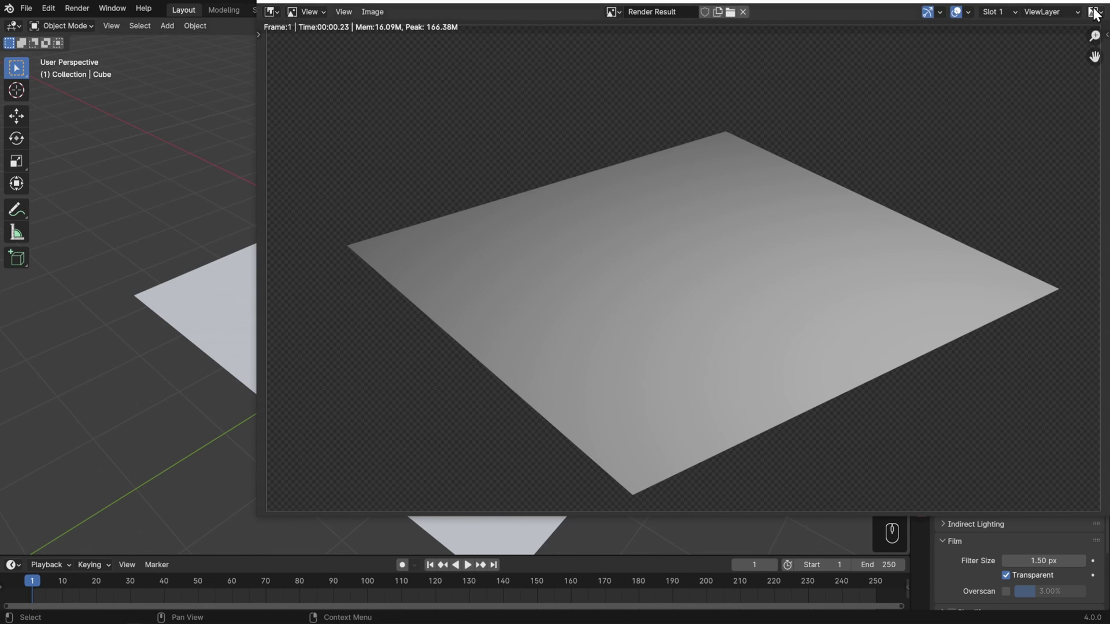
key("F12")
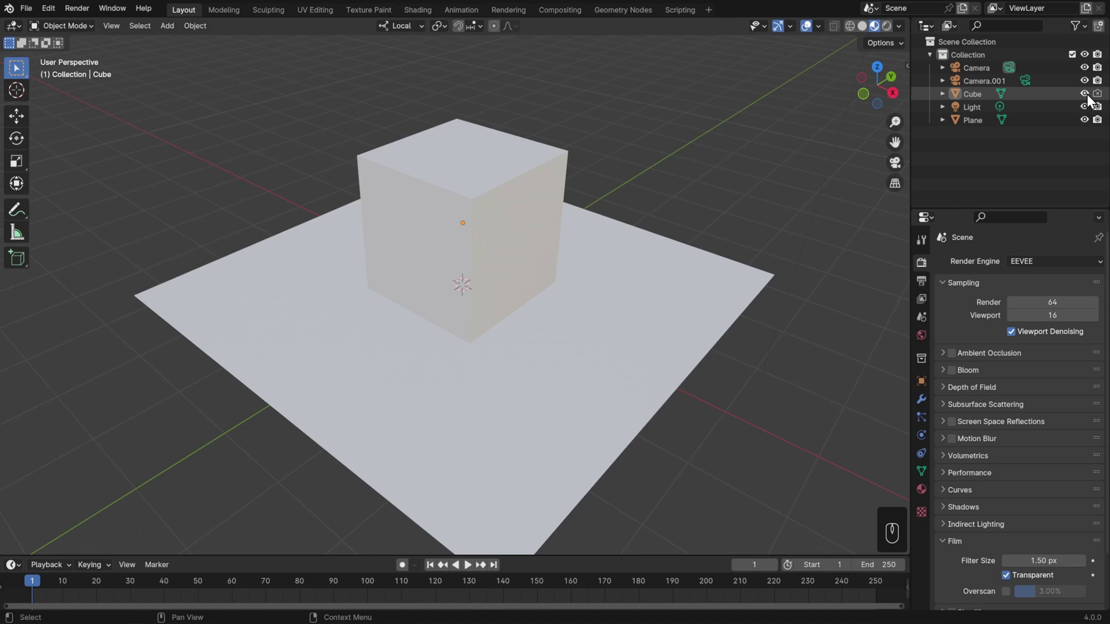
left_click(1089, 97)
left_click(1101, 98)
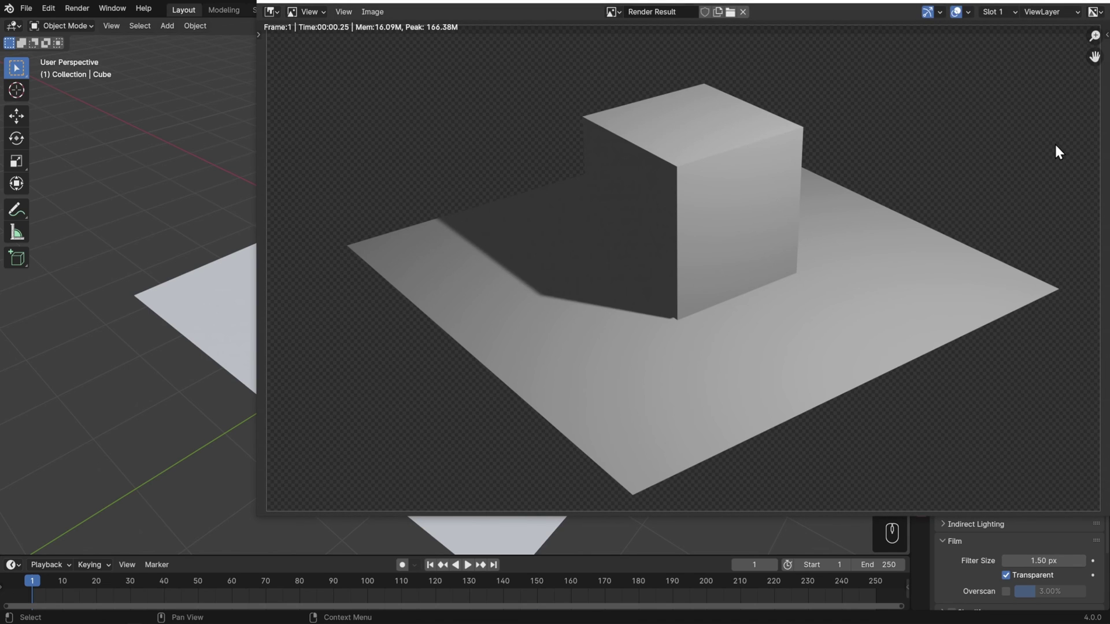
- Hide the cube in the viewport and enable the Disable in Viewports toggle in the Outliner filter
key("F12")
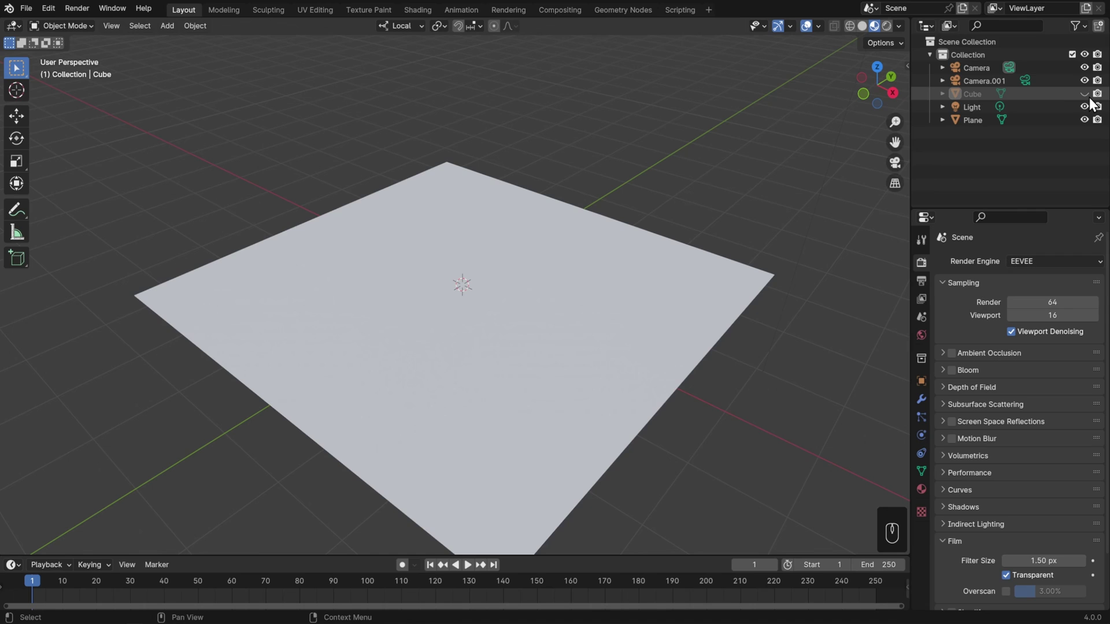
left_click_drag(1081, 31, 953, 66)
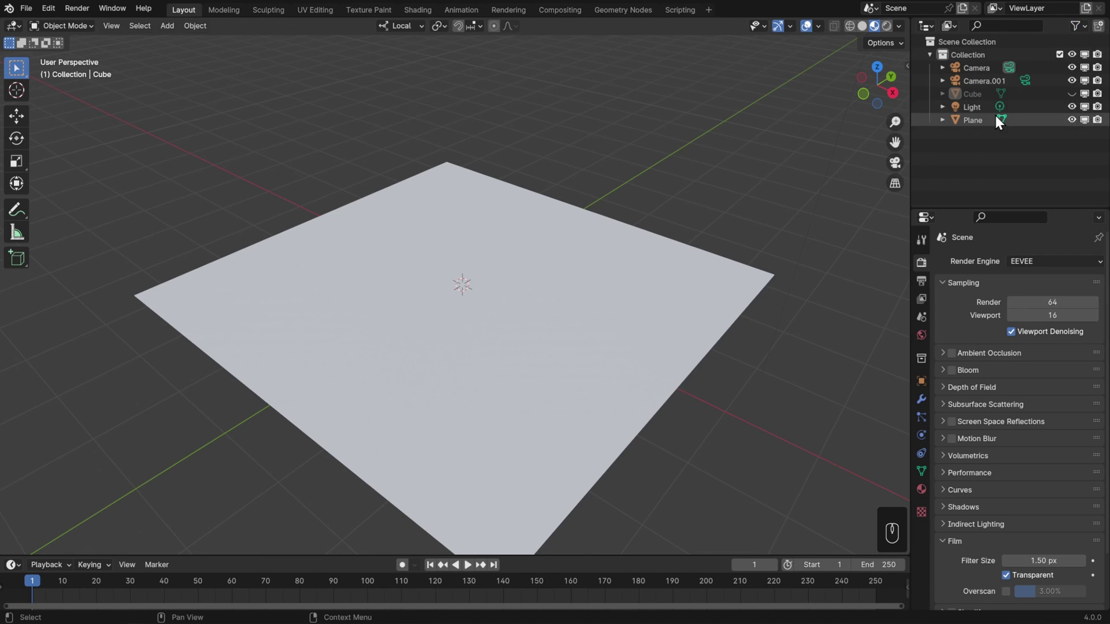